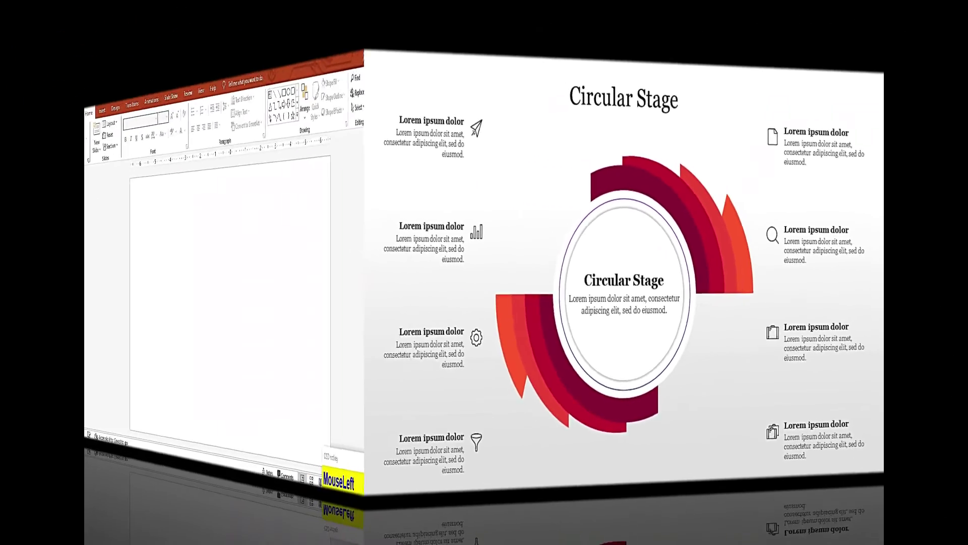
Show the centre guides (F9) on the gradient-background slide
click(731, 362)
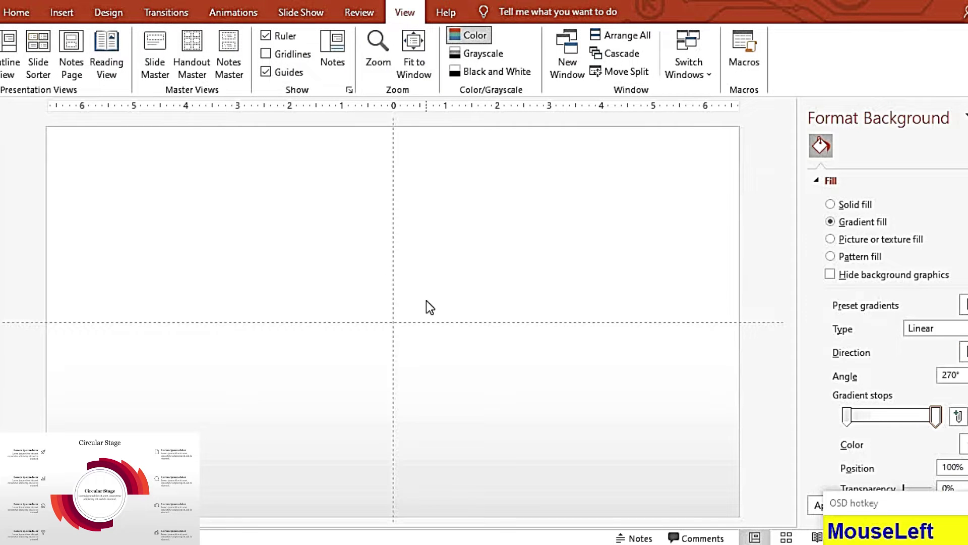
key(F9)
Draw an oval, size it 2.5" x 2.5" and align it to the slide centre and middle
click(54, 24)
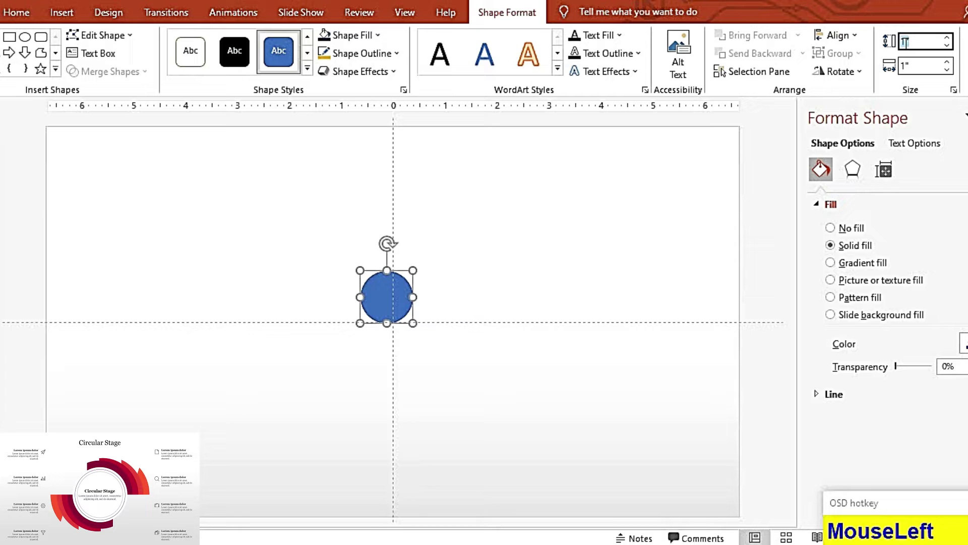
key(2)
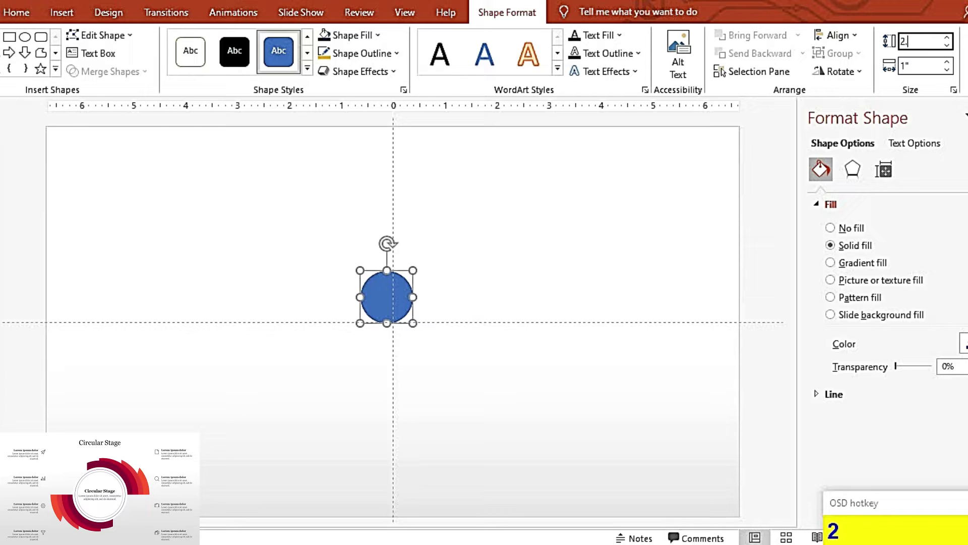
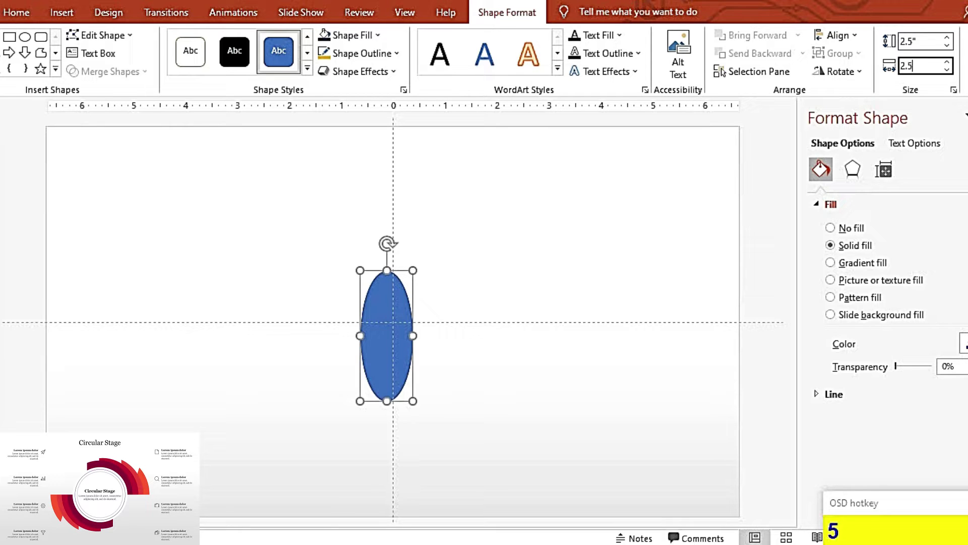
key(Return)
click(376, 97)
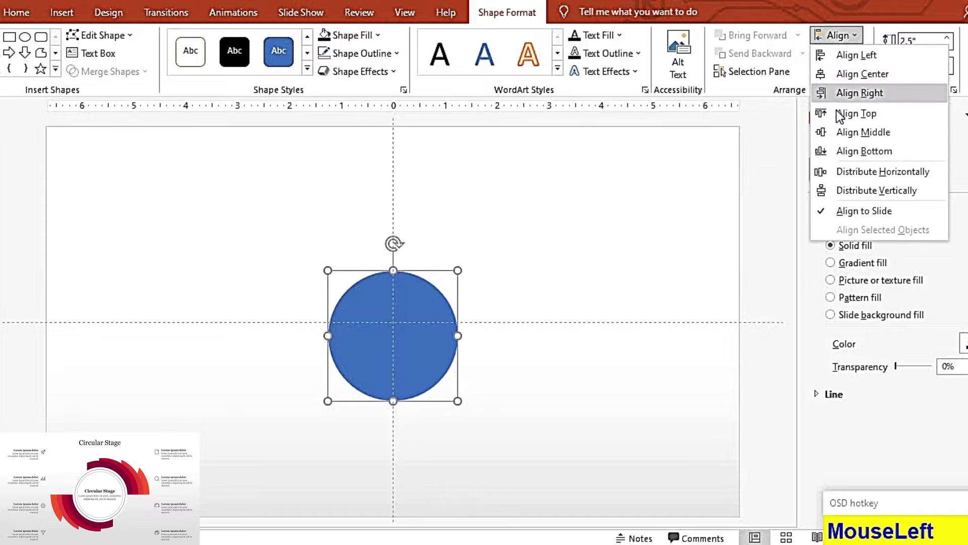
key(F9)
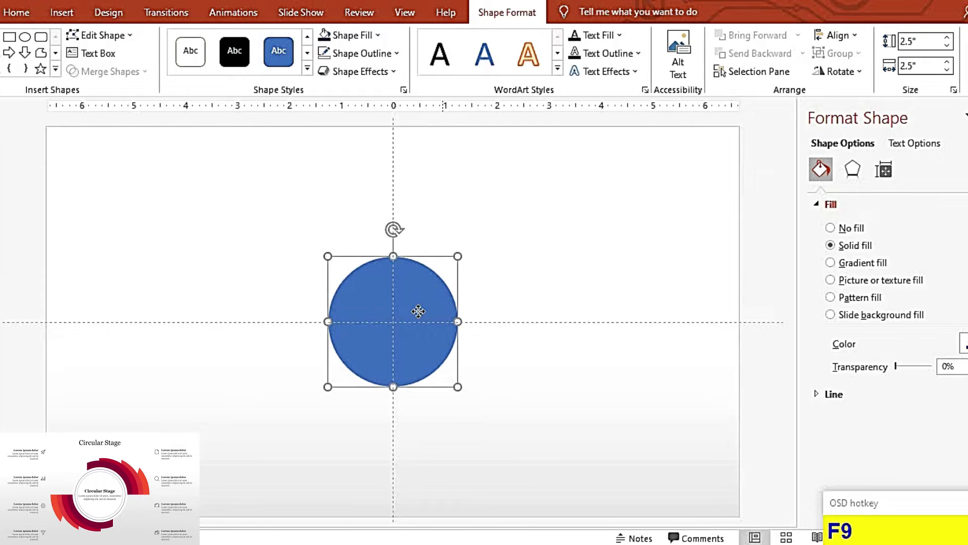
Style the duplicated circle orange, size it 2.65" x 2.65" and align it to the centre
click(376, 41)
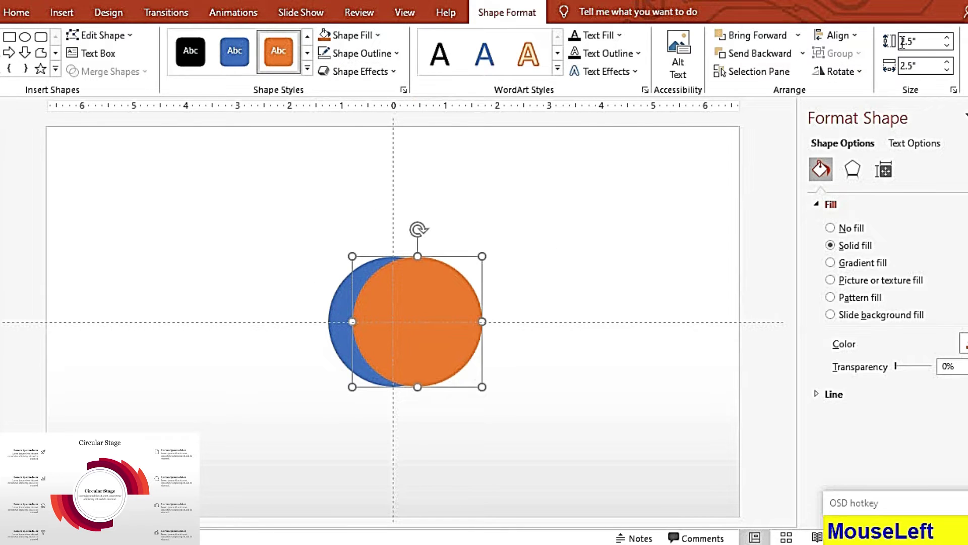
text(2)
key(Return)
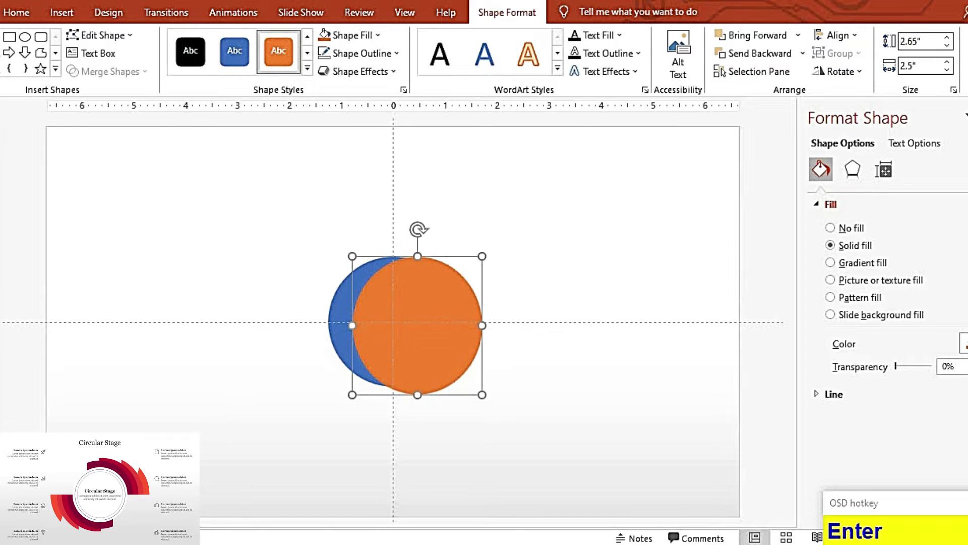
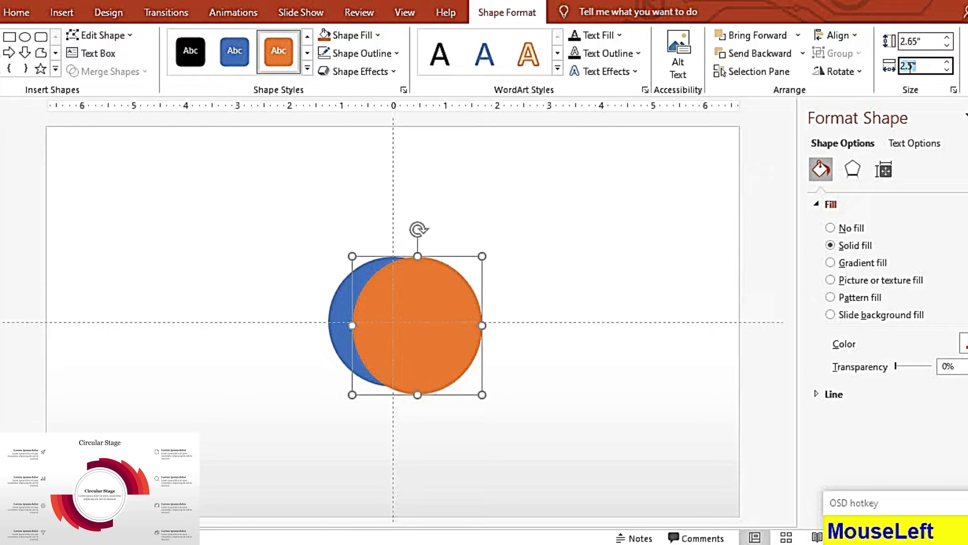
key(F9)
text(f92)
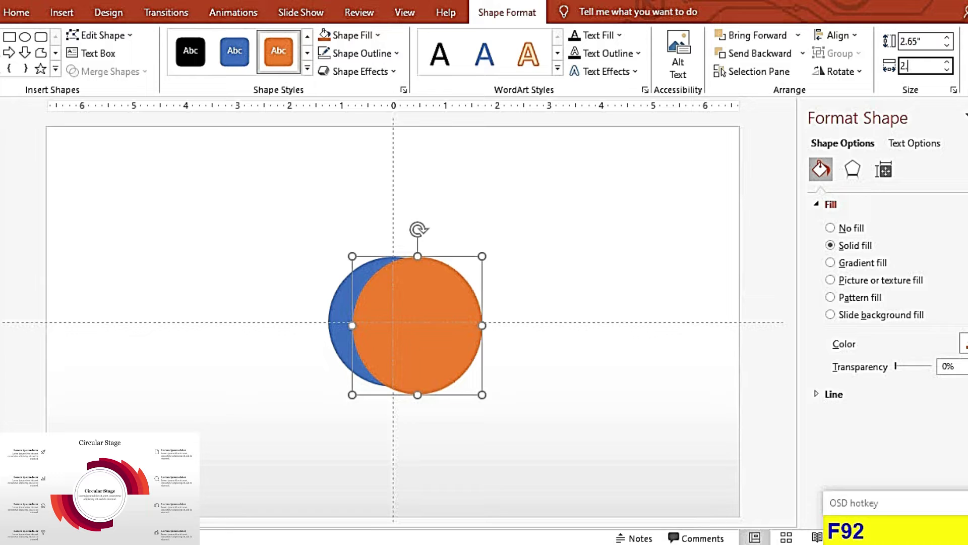
key(6)
text(5)
key(Return)
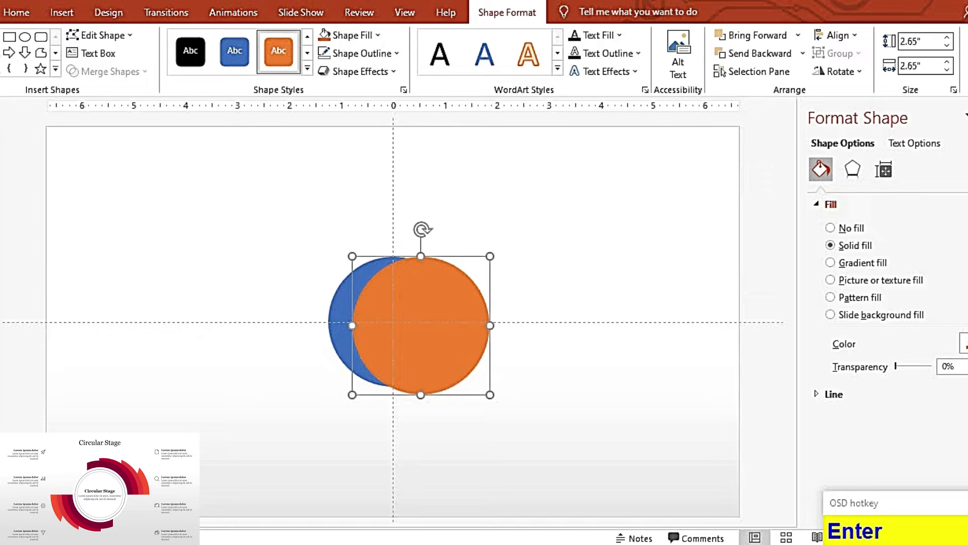
click(841, 61)
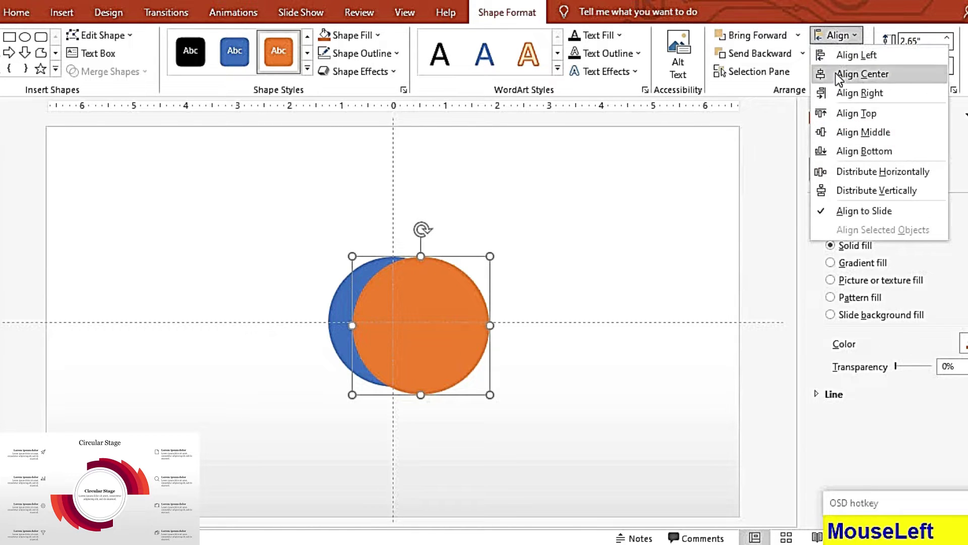
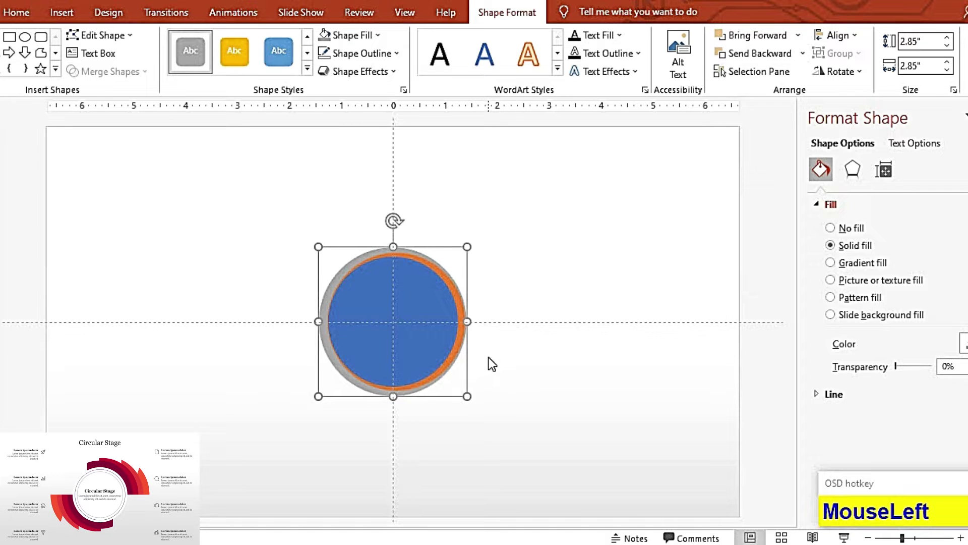
Duplicate the grey circle and size the copy to 3.05" x 3.05"
key(Right)
key(Right)
key(Right)
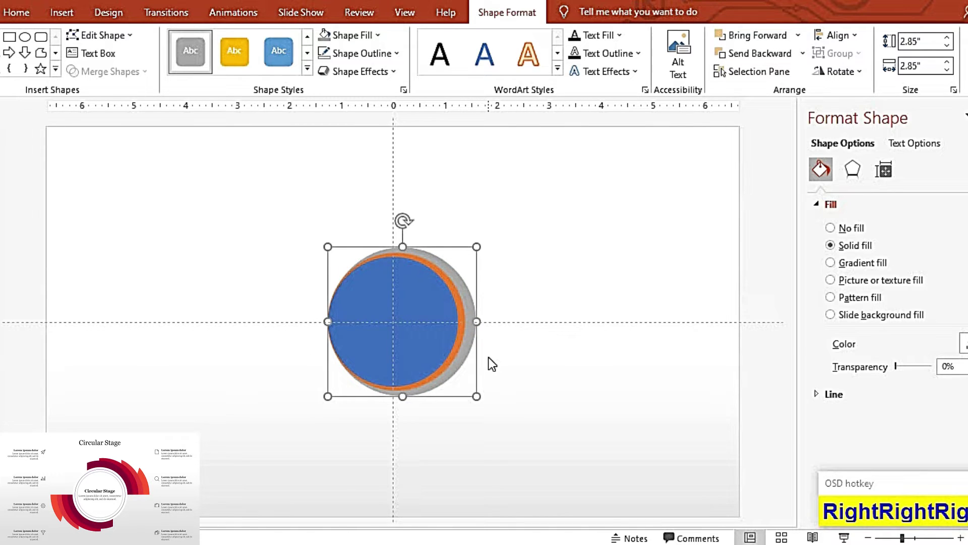
key(F9)
click(513, 351)
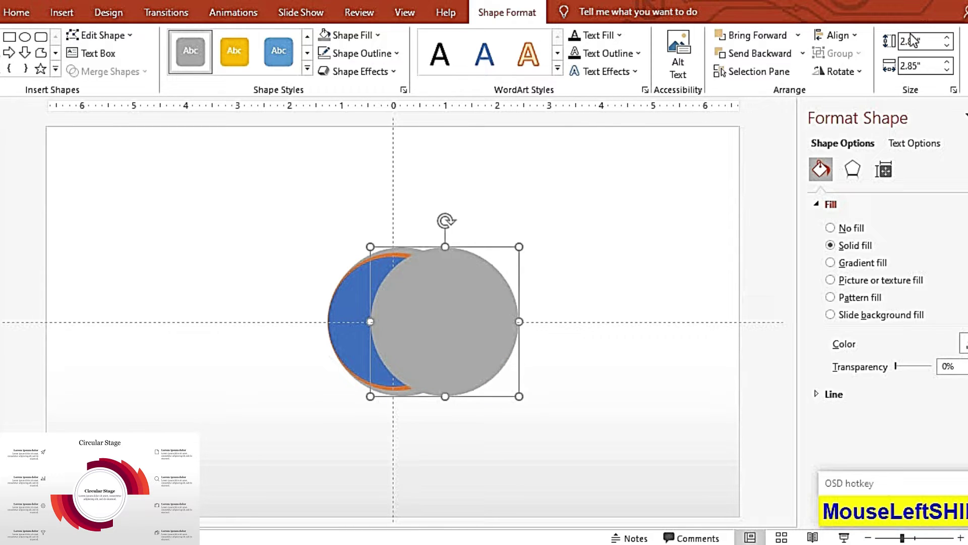
text(3)
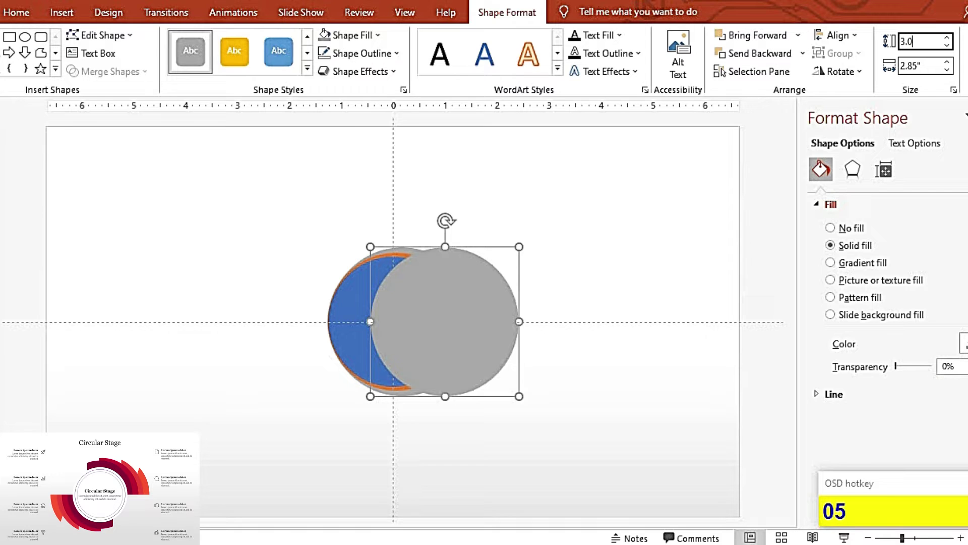
key(Return)
click(913, 66)
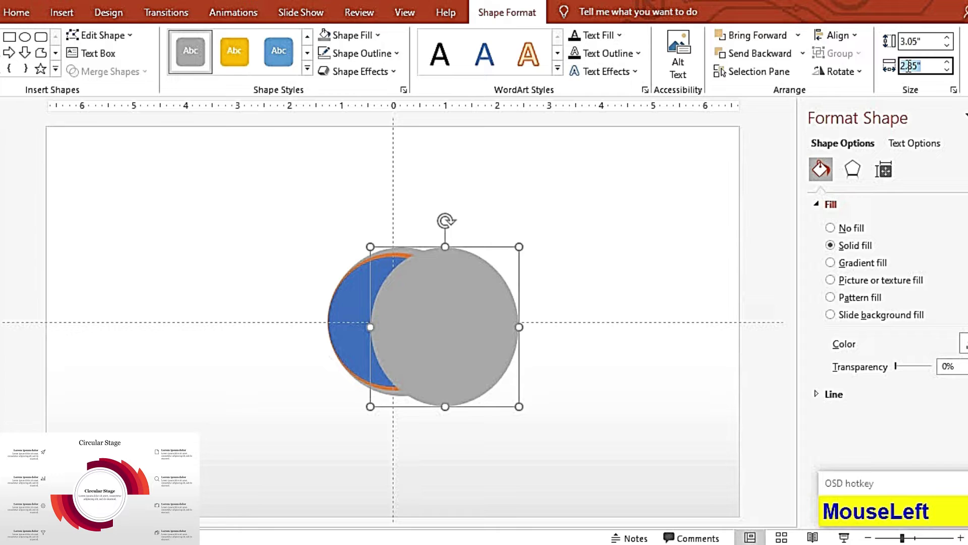
key(3)
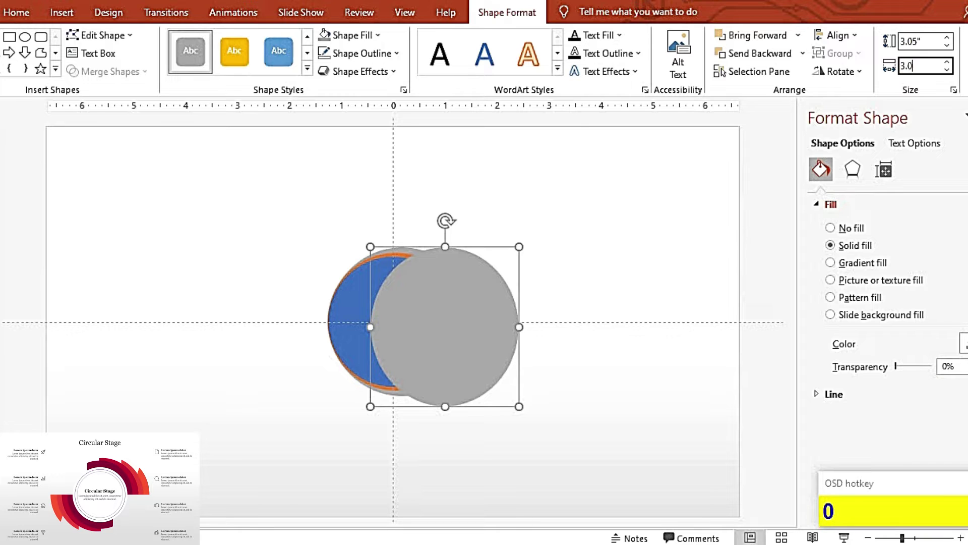
text(05)
key(Return)
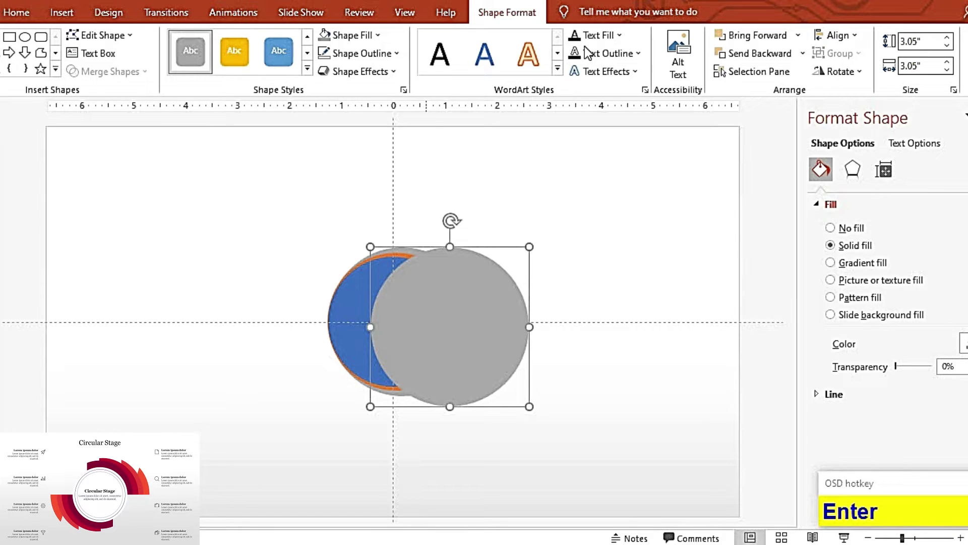
Align the 3.05" circle to the slide centre and zoom in on the circle stack
click(851, 60)
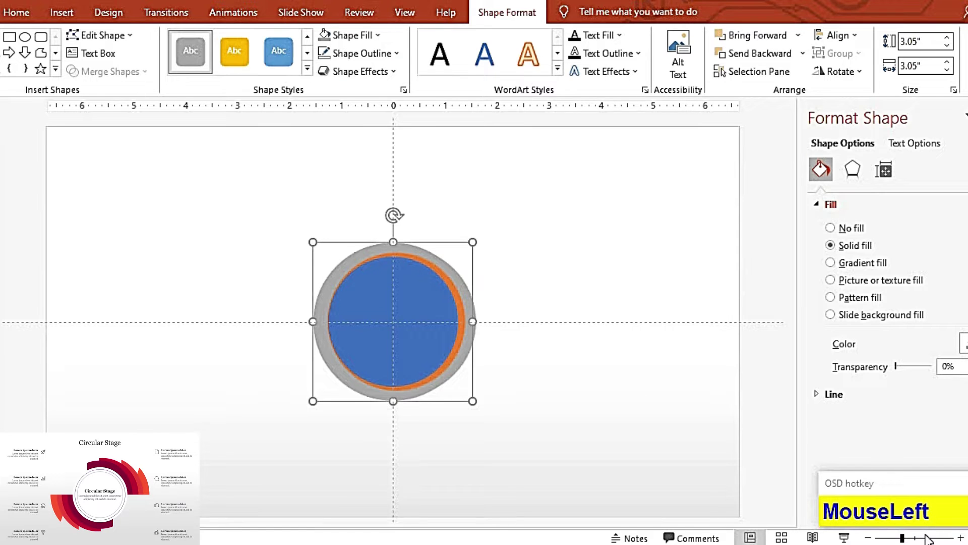
key(Right)
key(Right)
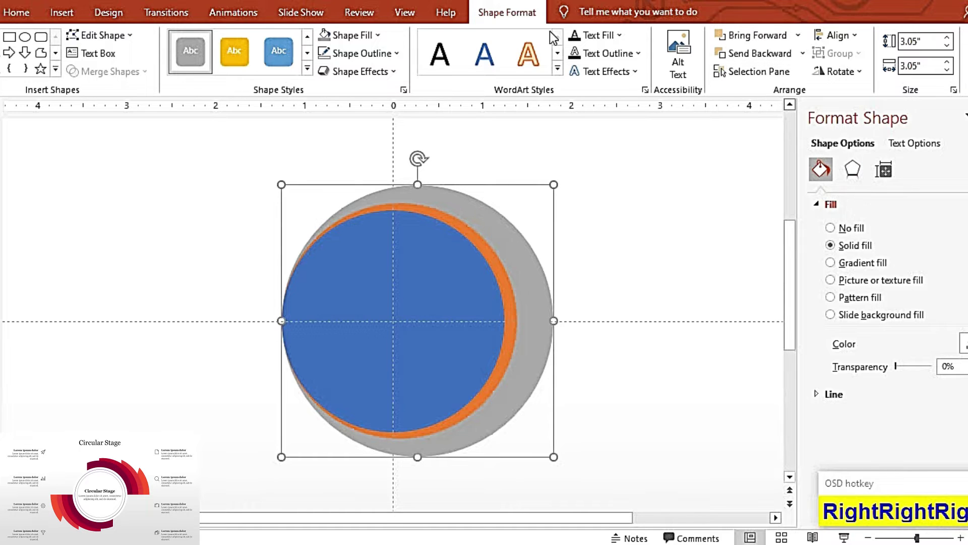
Colour the largest circle yellow, duplicate it and size the copy to 3.25" x 3.25"
click(407, 54)
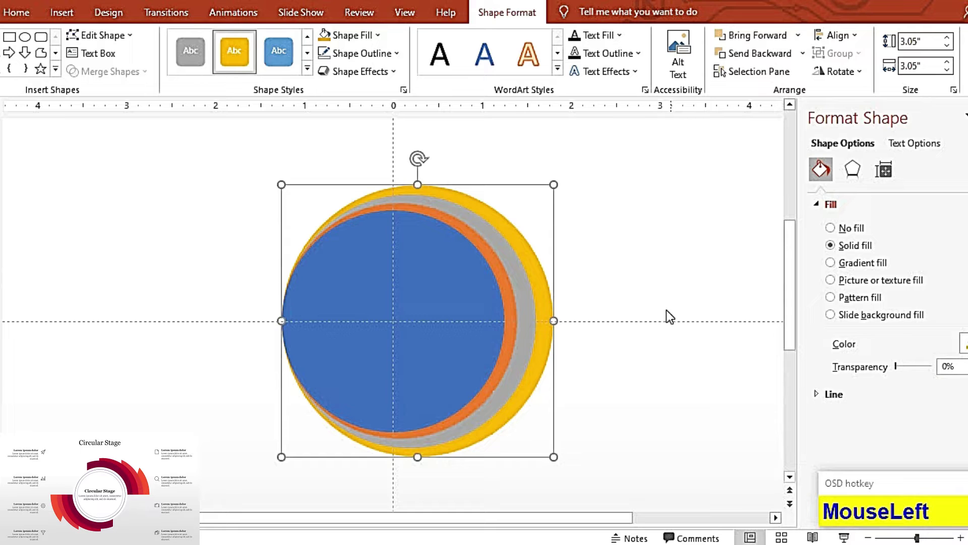
key(F9)
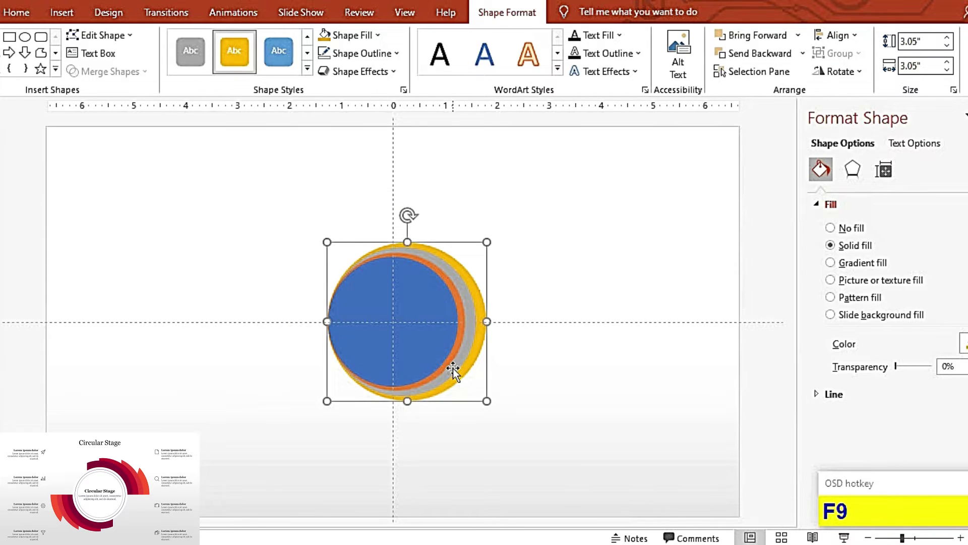
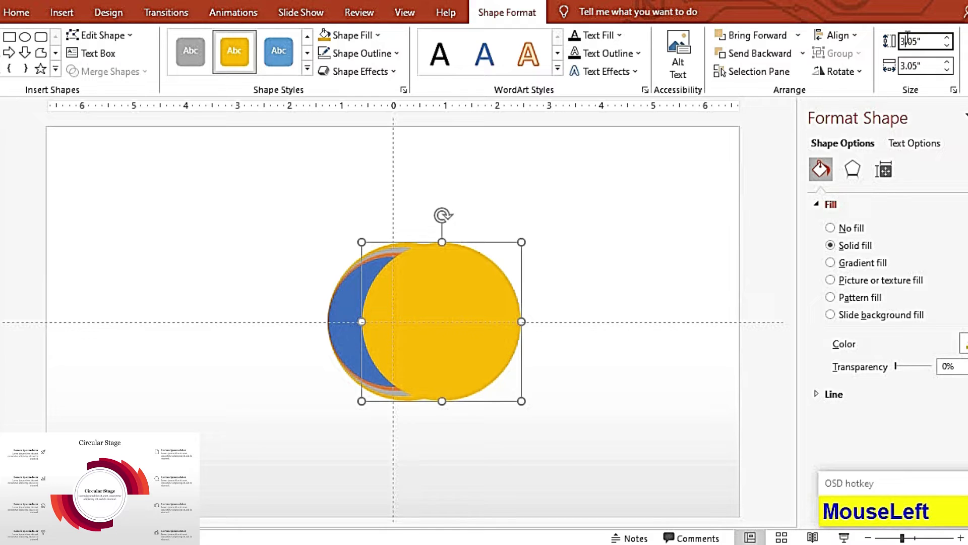
key(3)
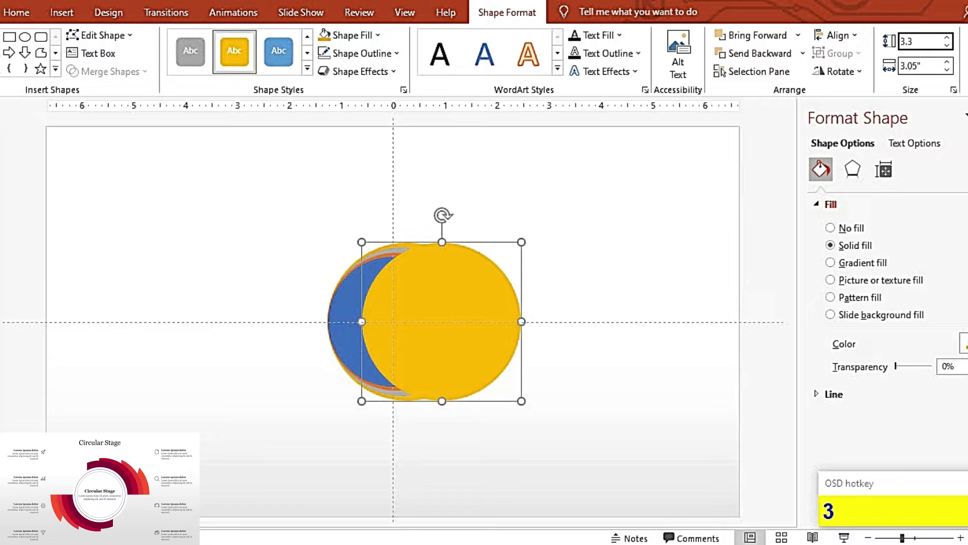
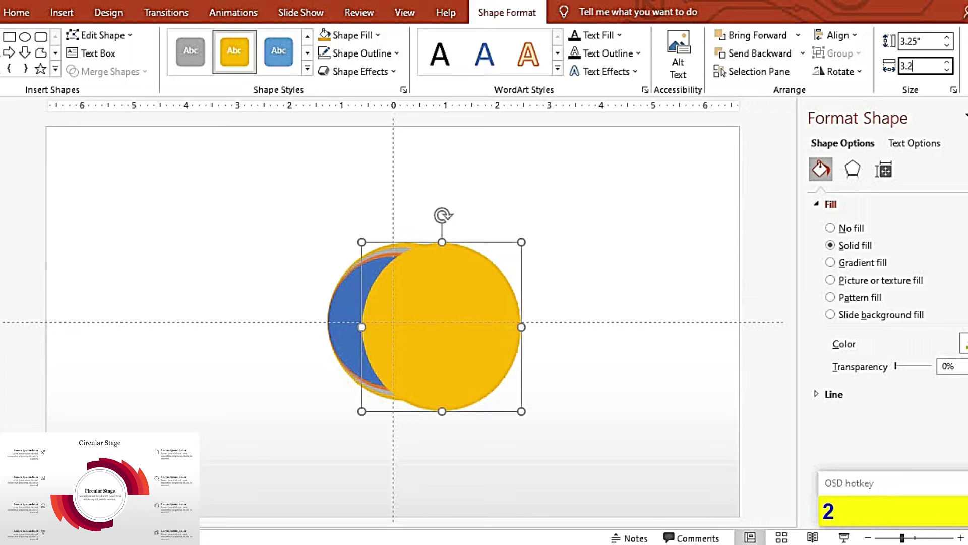
text(25)
key(Return)
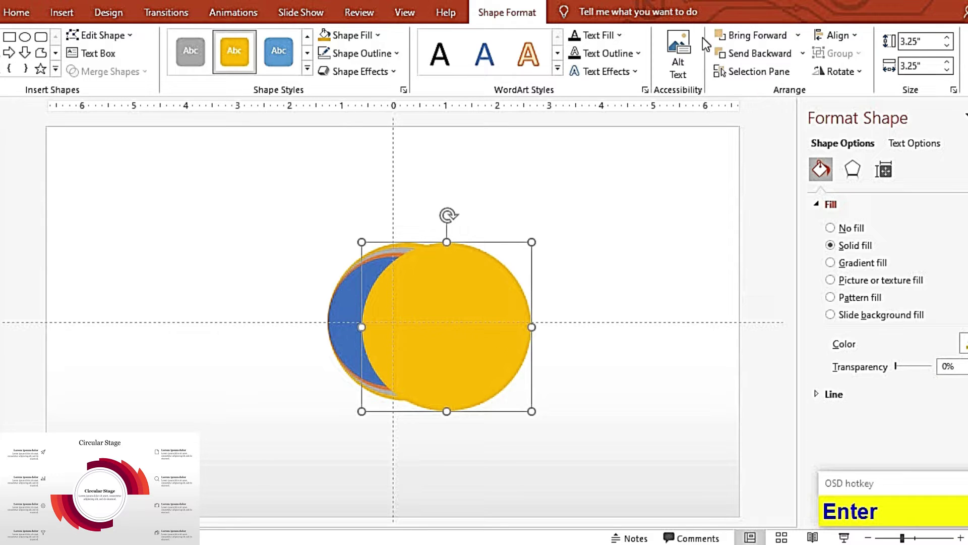
Send the 3.25" circle to the back and nudge it right so it shows as a crescent
click(844, 63)
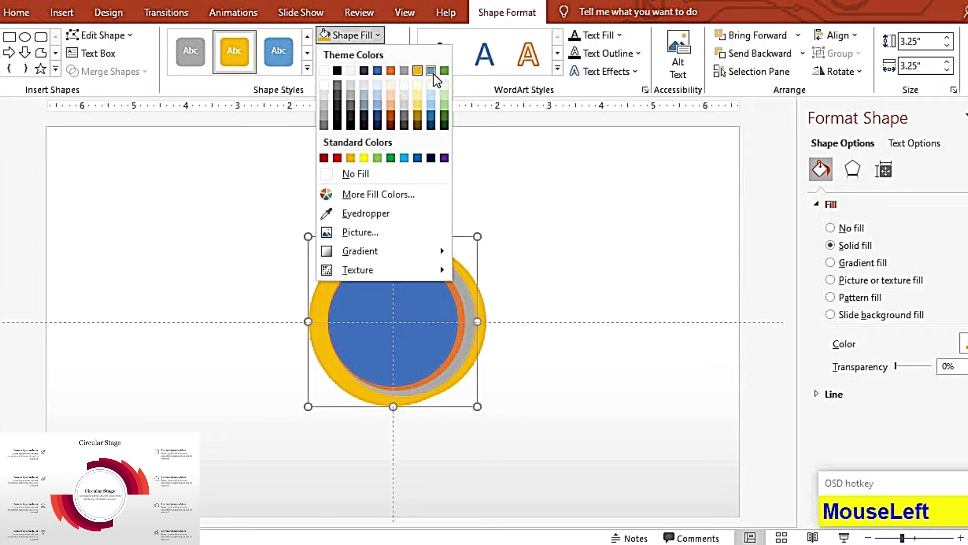
key(Right)
key(Right)
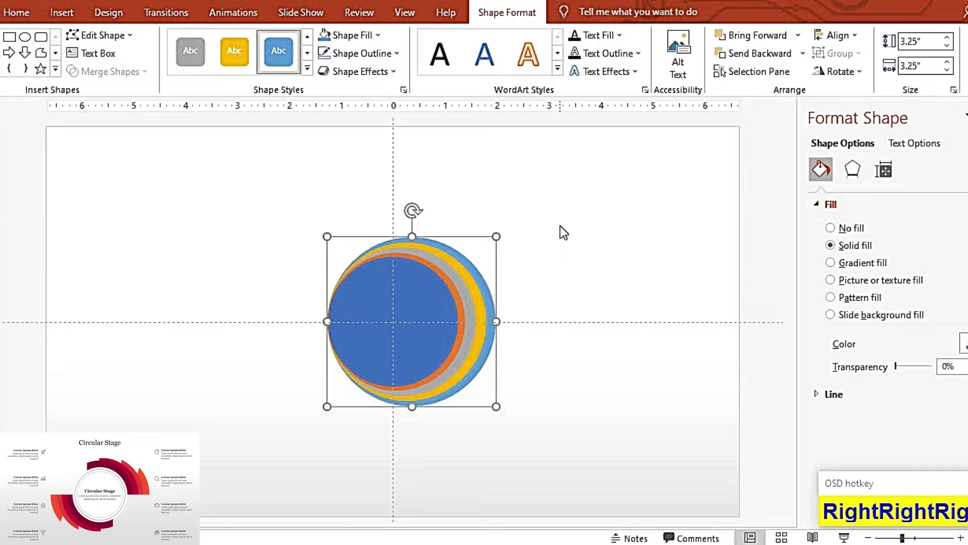
key(F9)
Make the front circle white and draw a rectangle covering the lower half of the stack
click(398, 327)
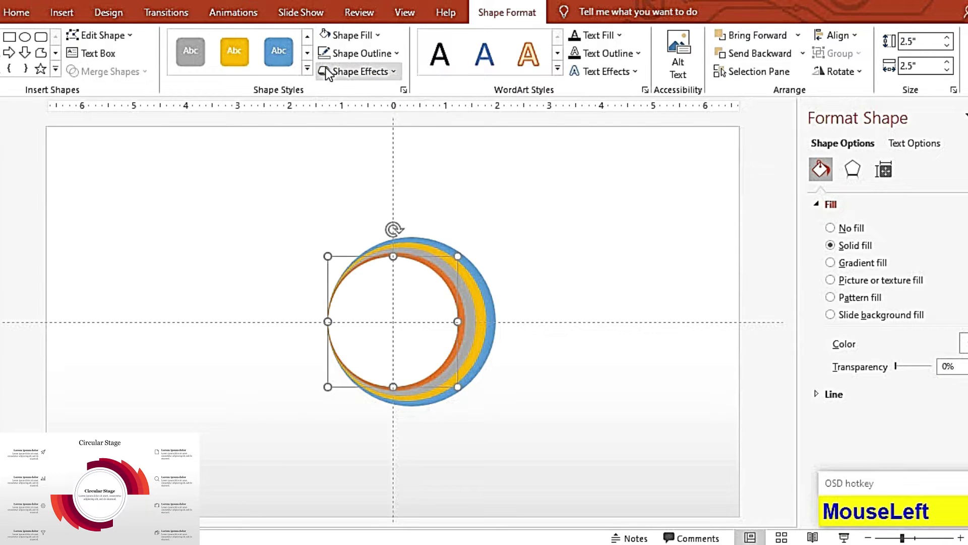
key(F9)
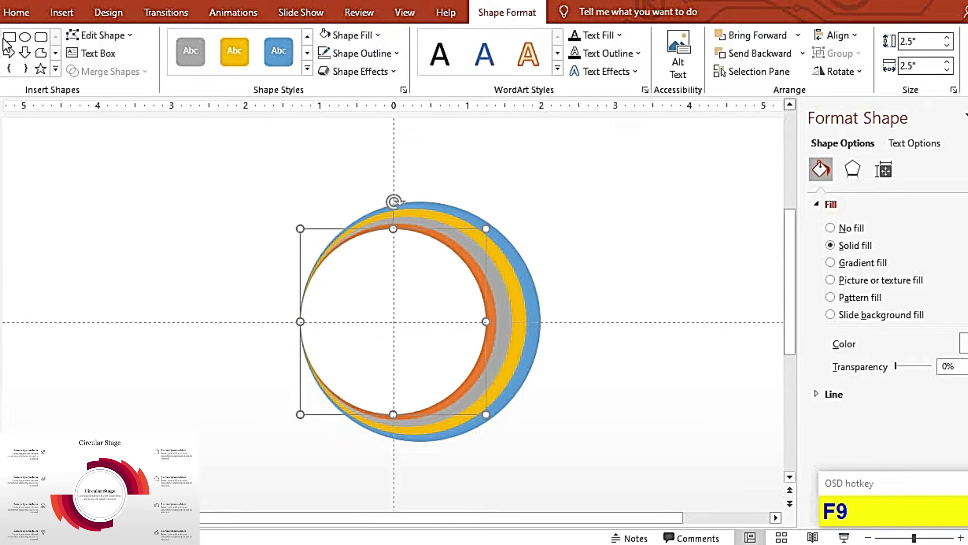
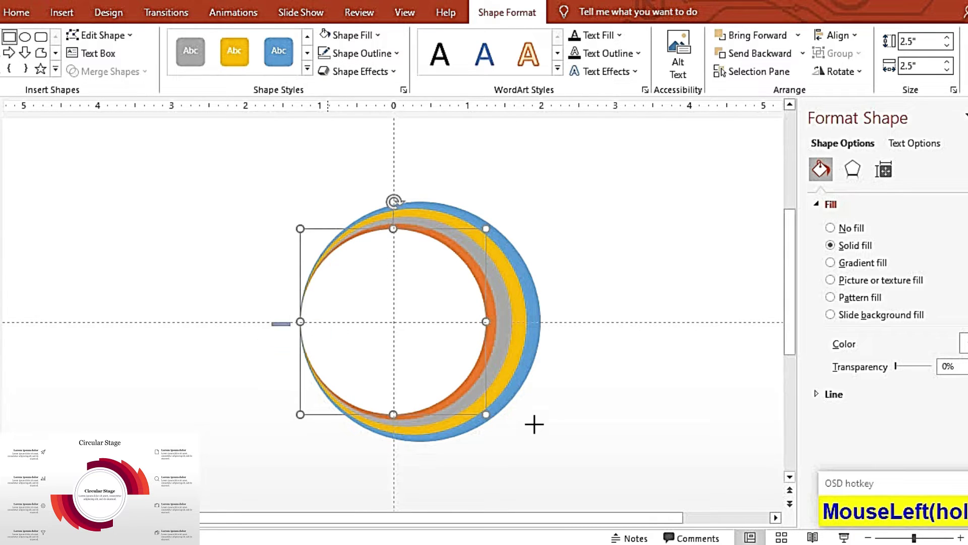
click(566, 414)
Subtract the rectangle from each crescent to trim them to upper-half arches, undoing a wrong merge
click(495, 320)
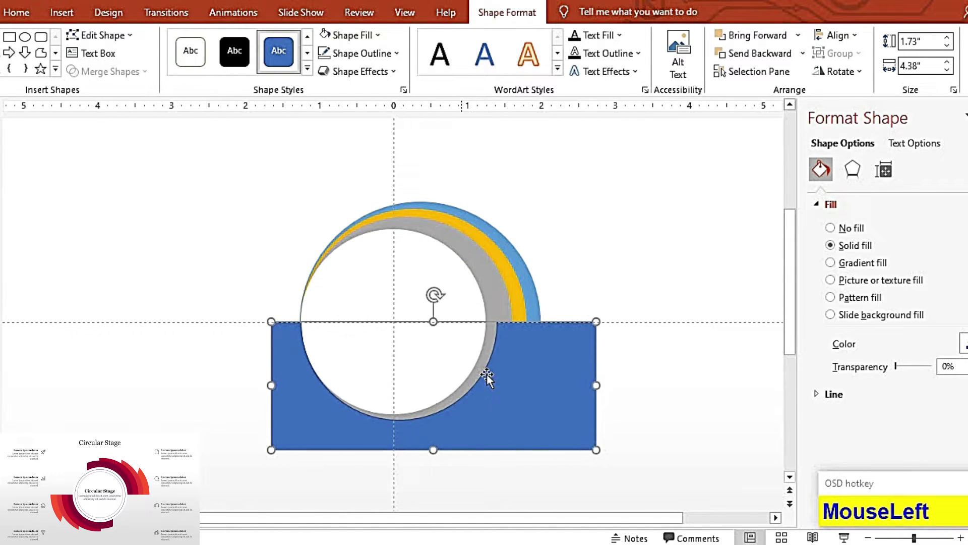
key(F9)
click(114, 127)
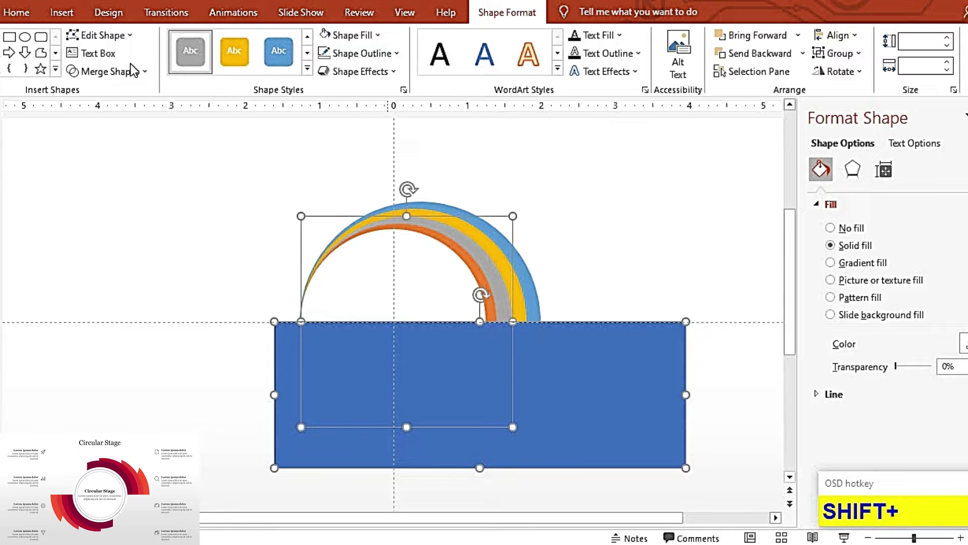
click(116, 135)
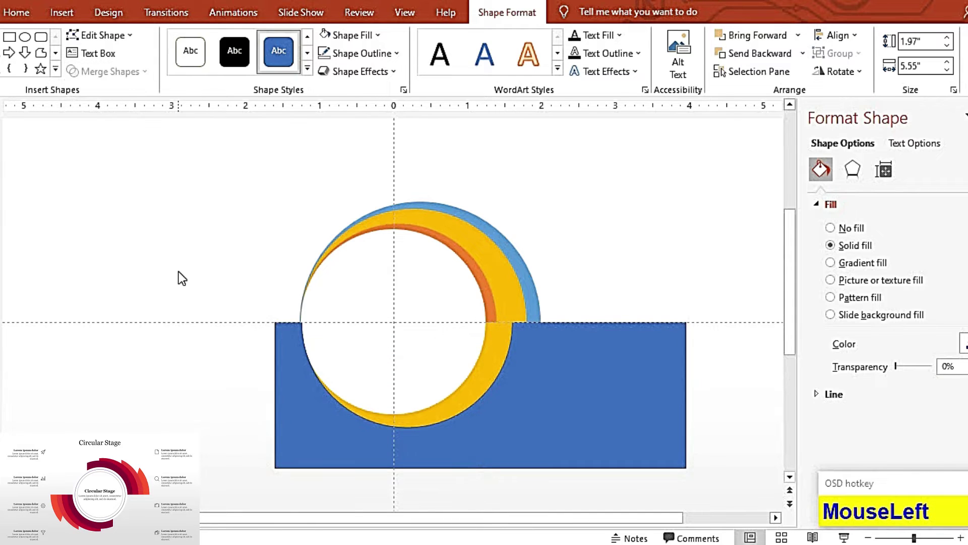
key(F9)
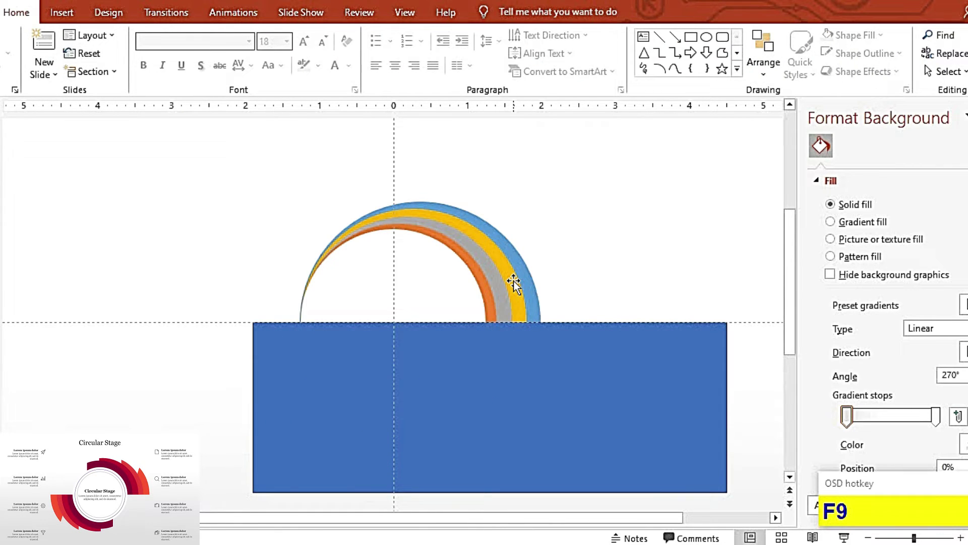
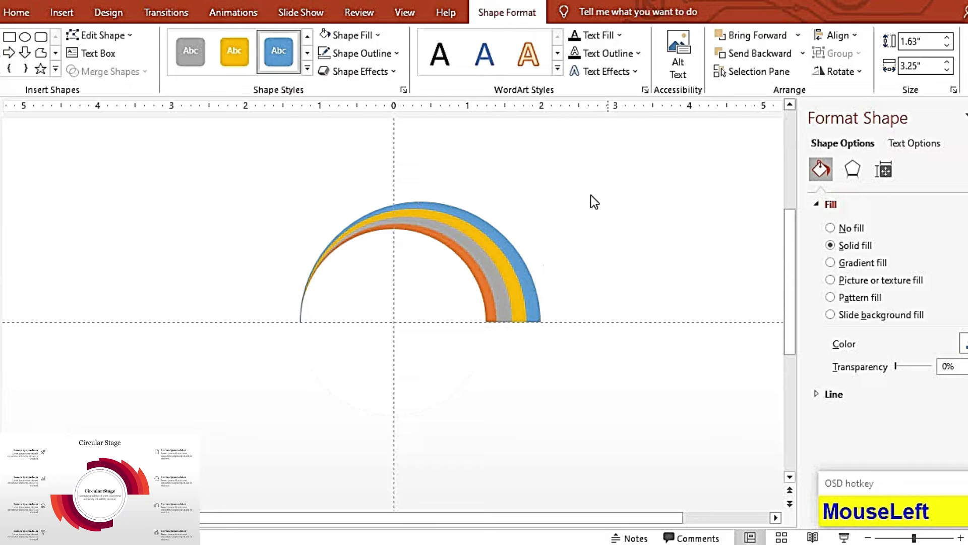
Subtract a left-side rectangle from an arc to cut its left end back
key(F9)
click(585, 106)
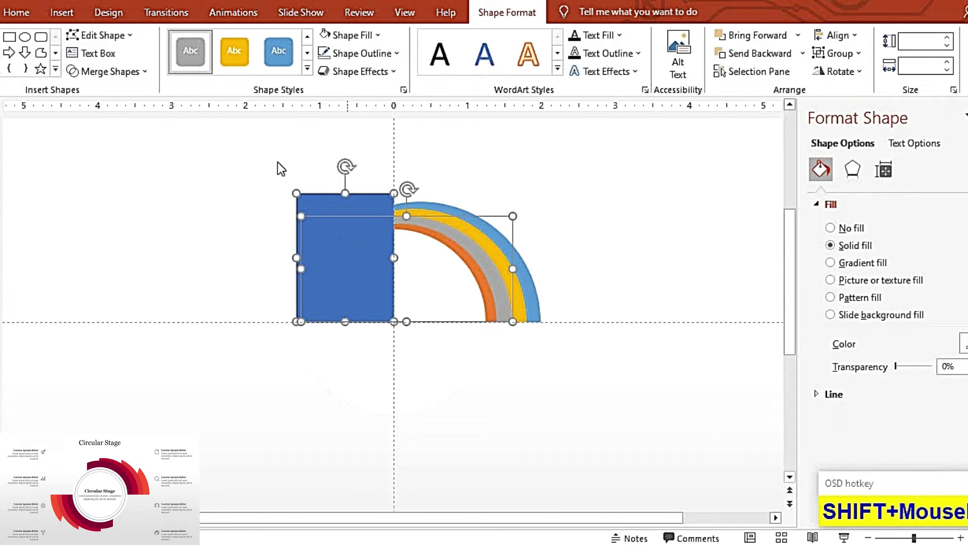
click(124, 118)
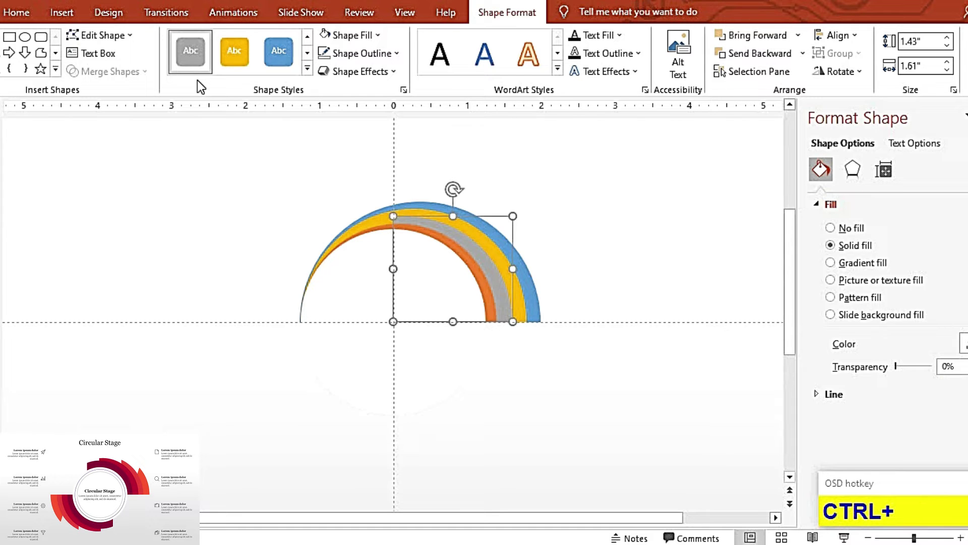
key(F9)
Draw a taller rectangle and subtract it from the blue arc to trim its left end
click(146, 156)
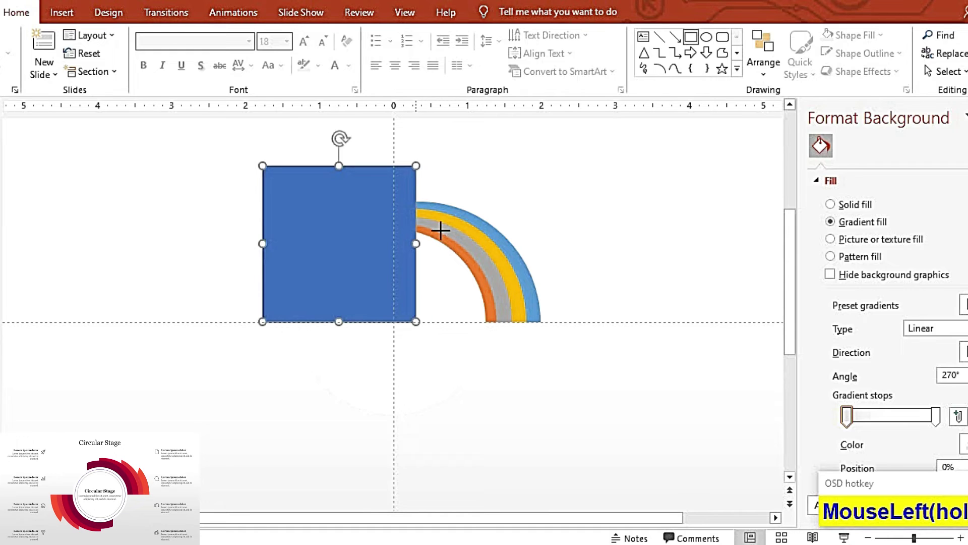
click(439, 184)
click(125, 80)
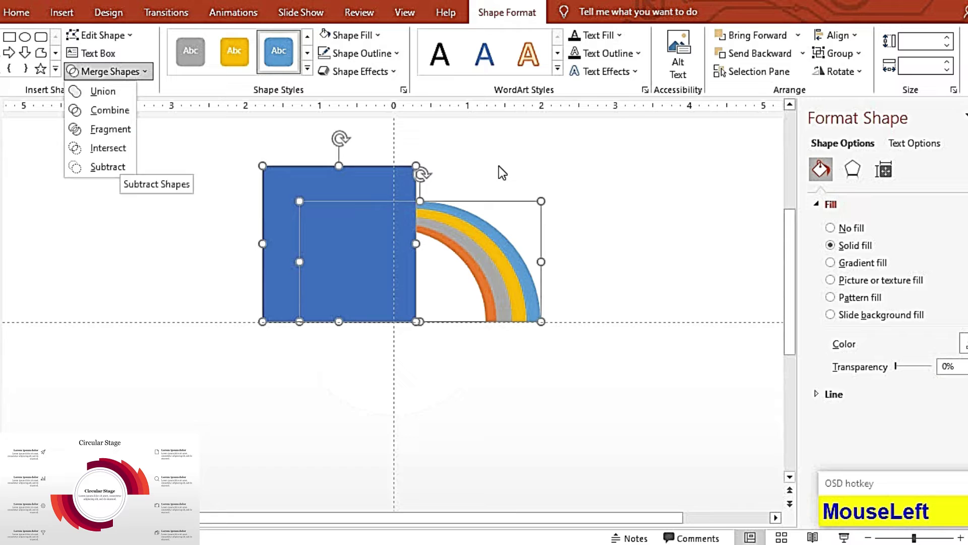
click(123, 74)
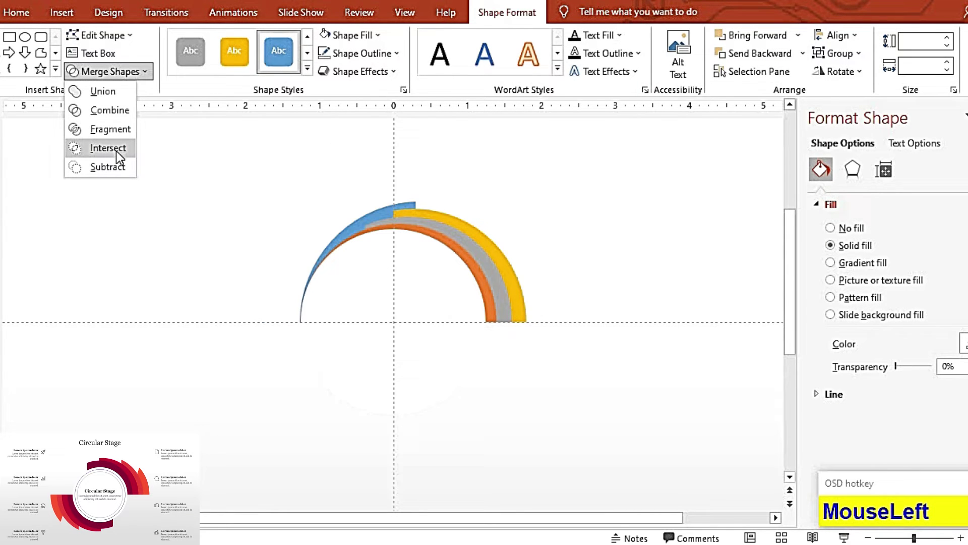
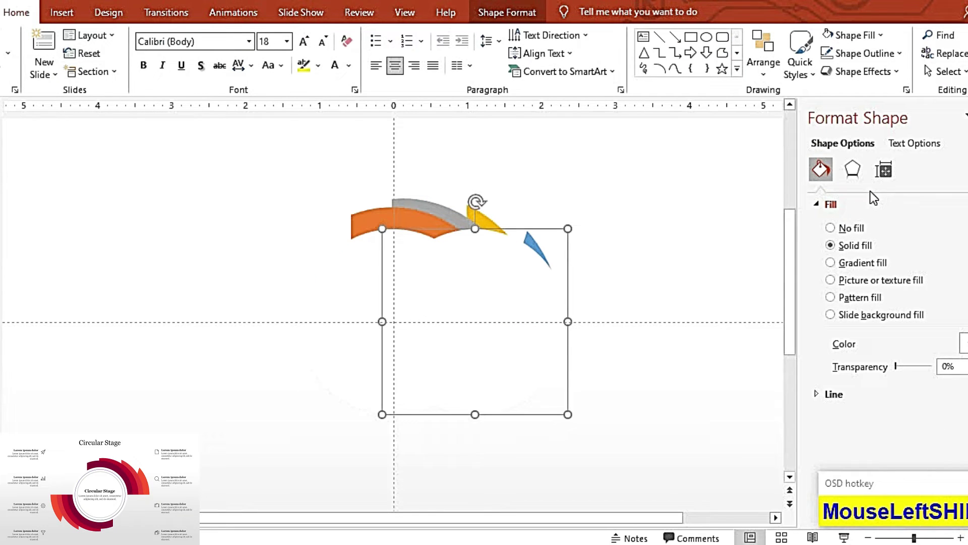
Try a gradient fill on the larger circle, undo it and leave the circle with no fill
click(878, 212)
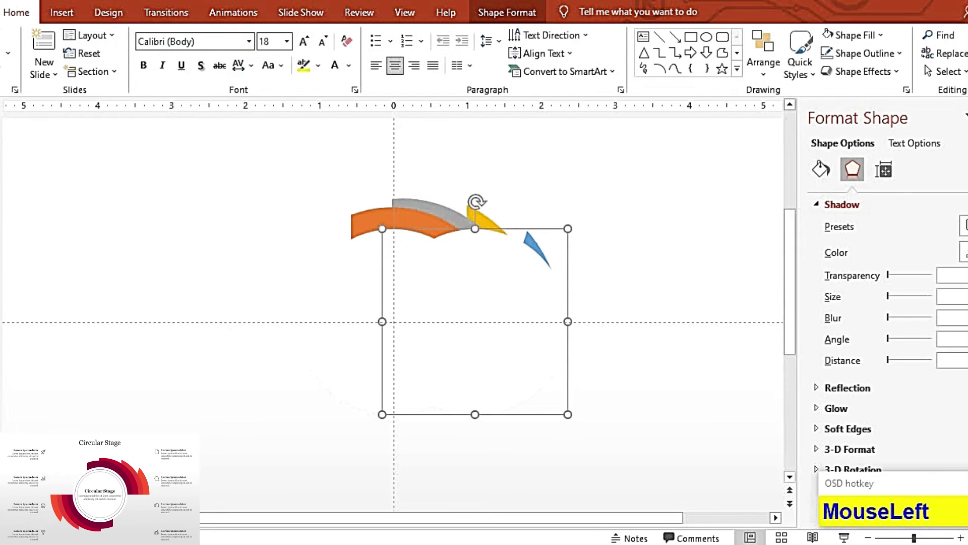
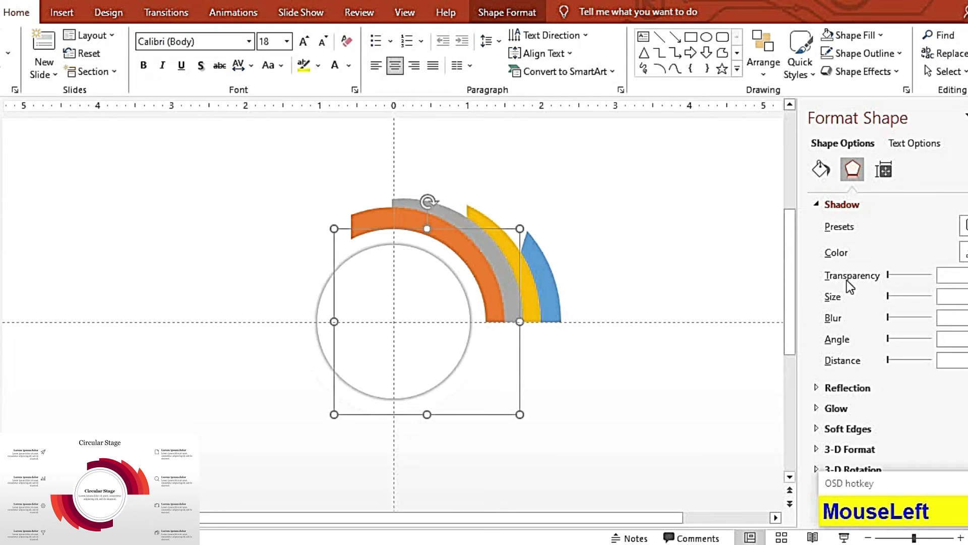
scroll(down, 3)
click(834, 253)
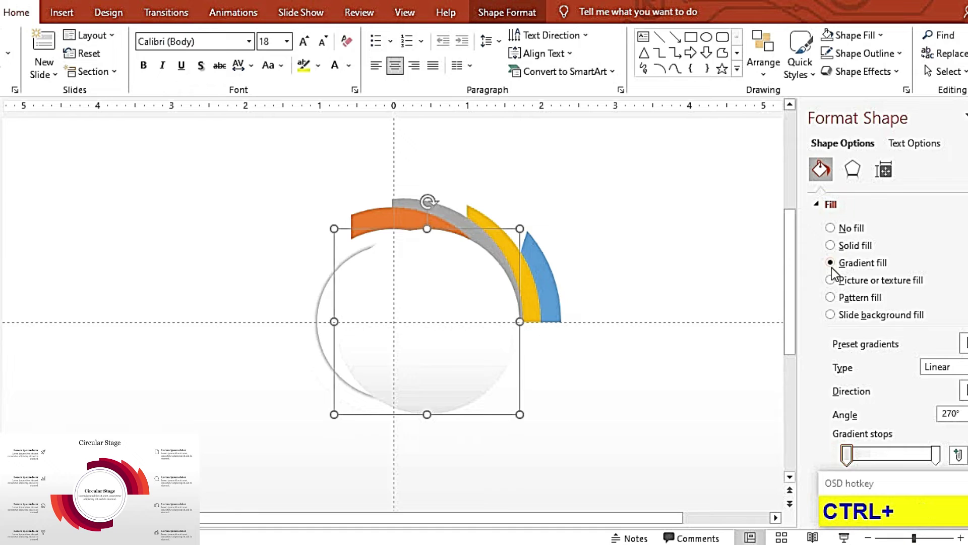
key(ctrl+z)
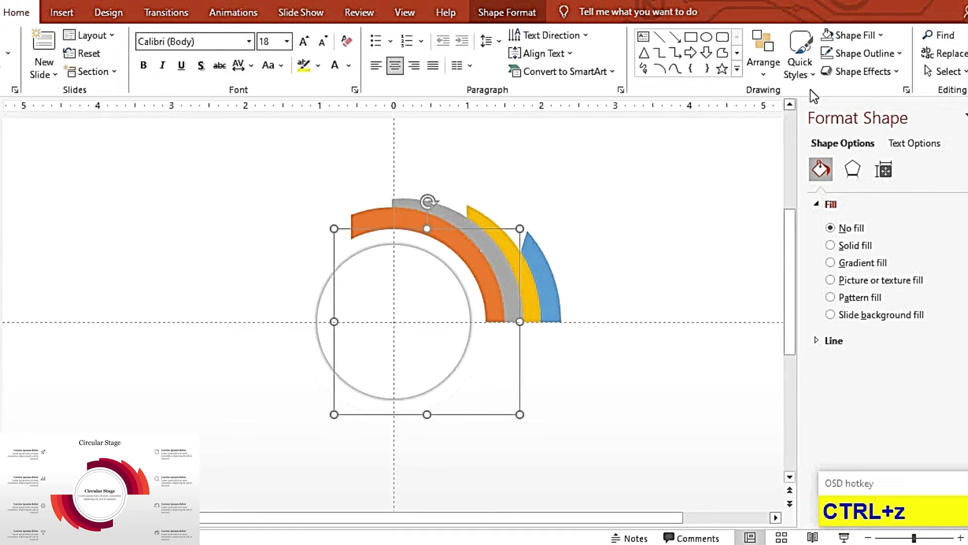
click(862, 67)
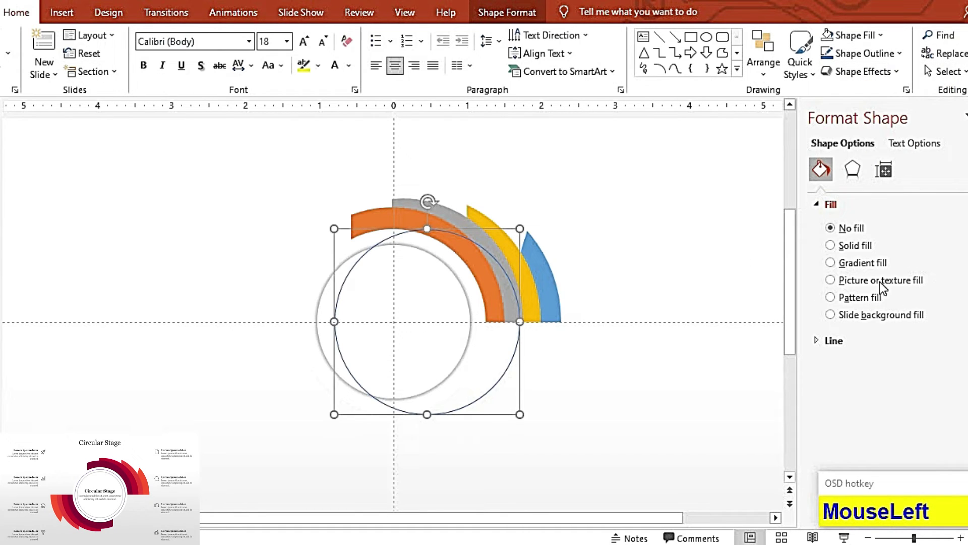
Give the circle's outline a gradient line with dark purple colour stops
scroll(down, 3)
click(869, 251)
scroll(down, 3)
click(941, 321)
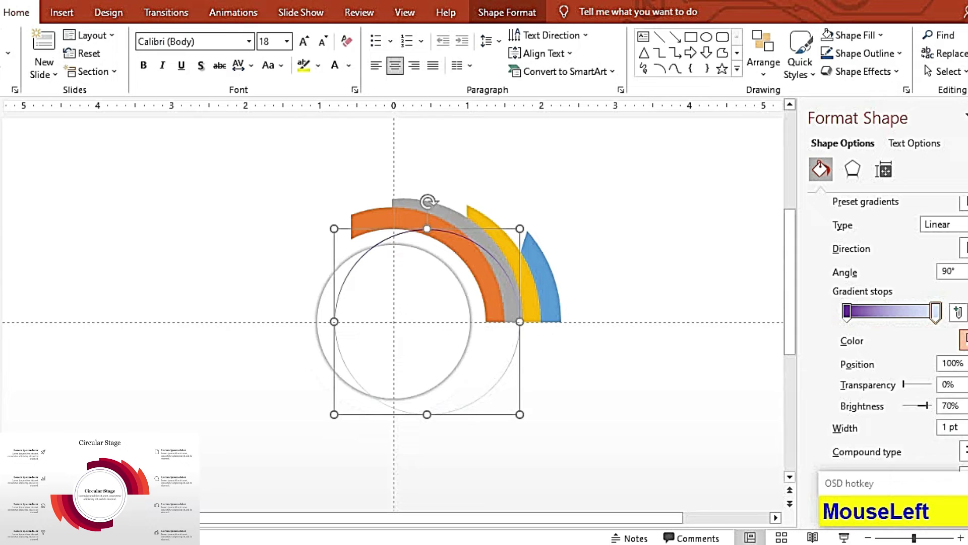
scroll(down, 3)
key(shift+Down)
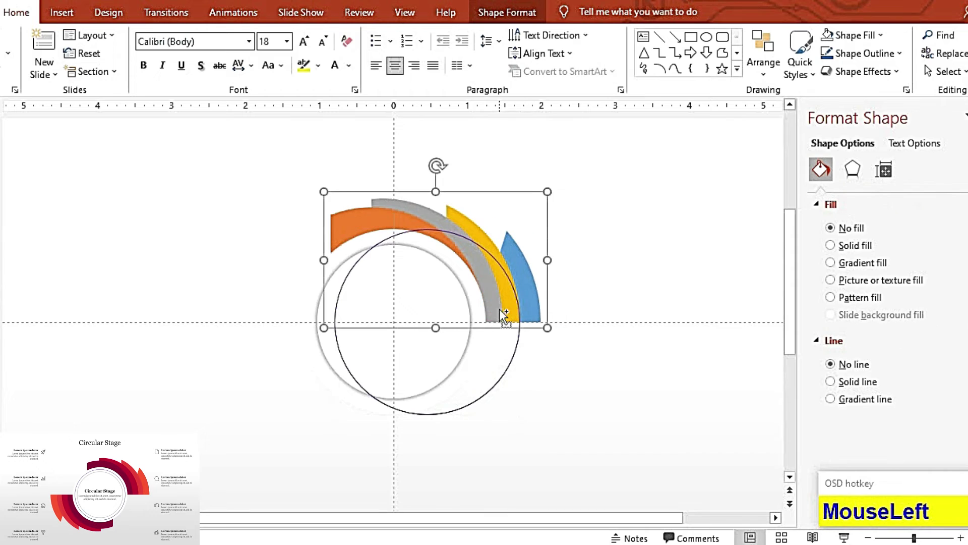
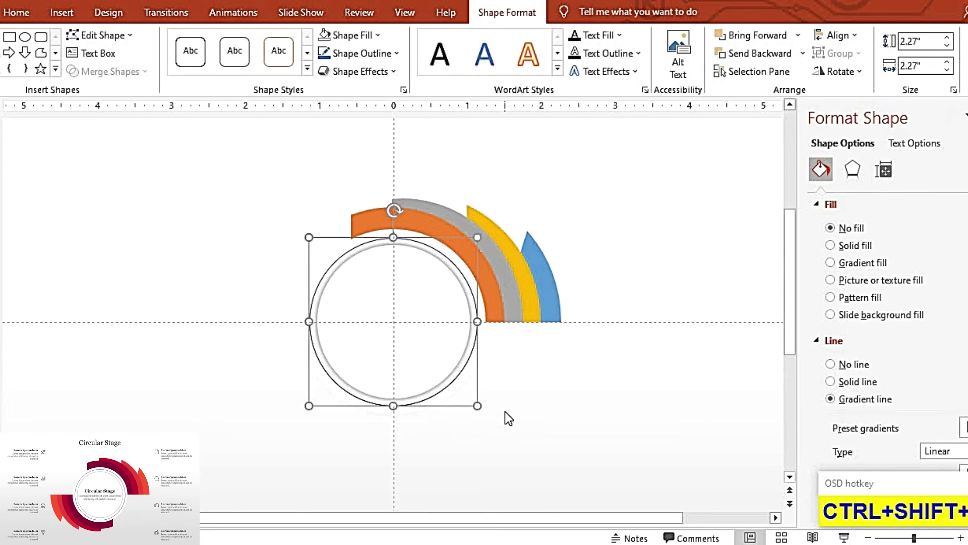
Duplicate the four-arc group, flip it vertically and horizontally, and nudge it to the circle's lower-left
key(F9)
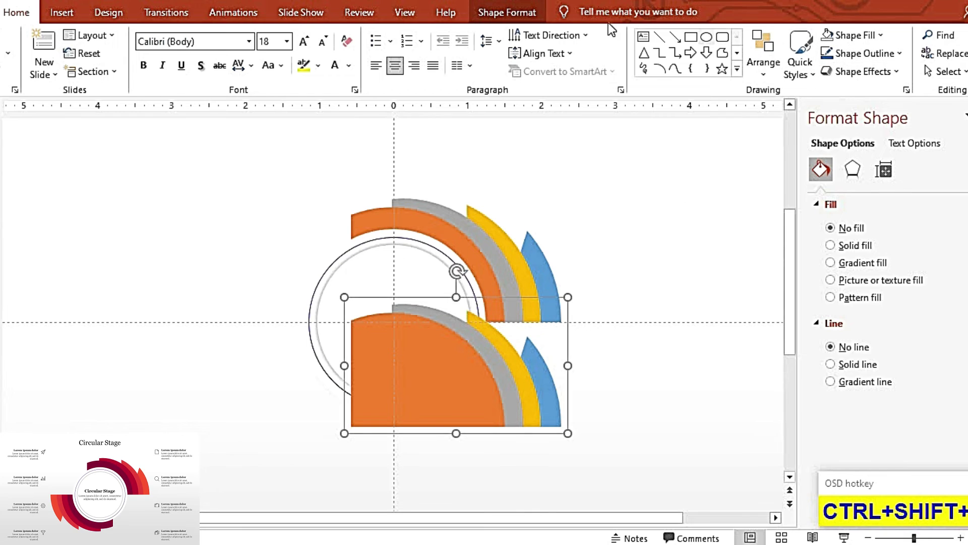
click(531, 17)
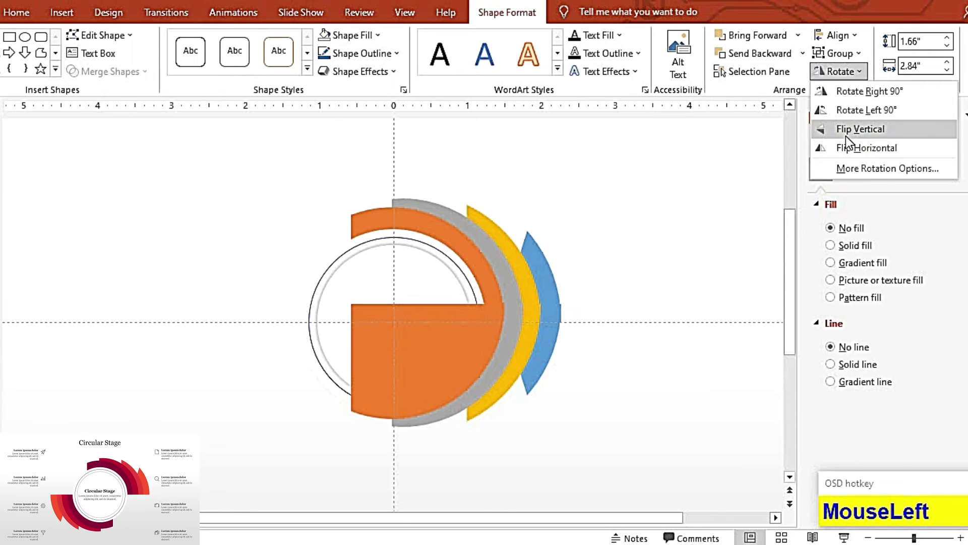
key(F9)
click(857, 79)
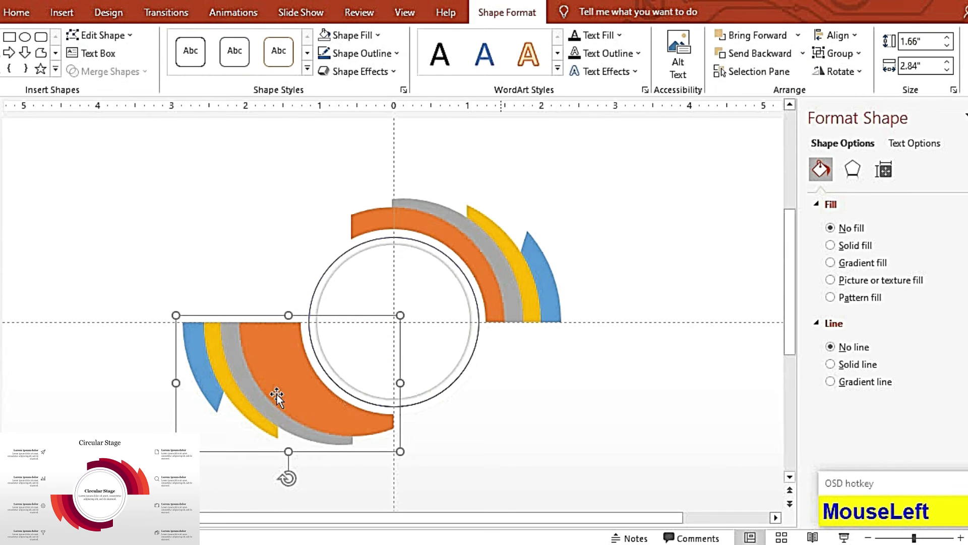
key(Right)
key(Right)
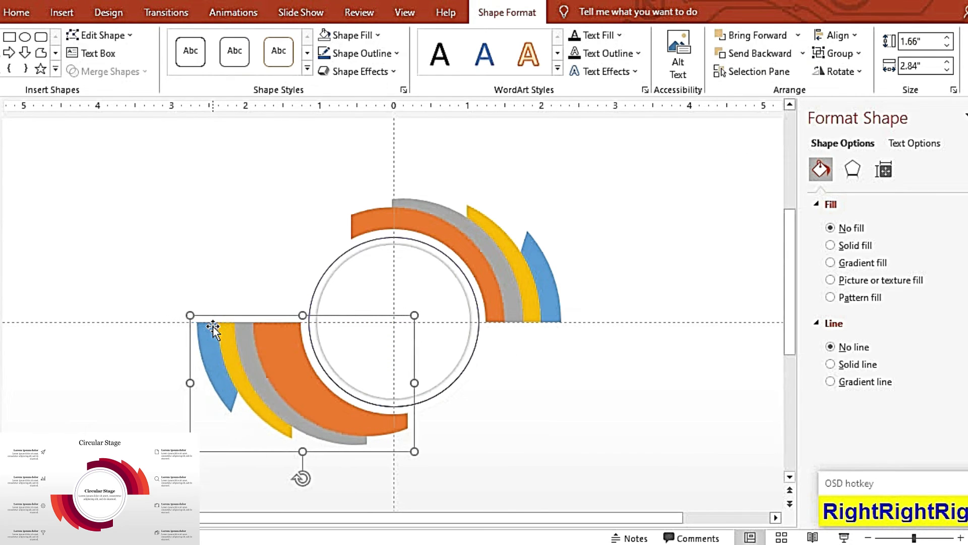
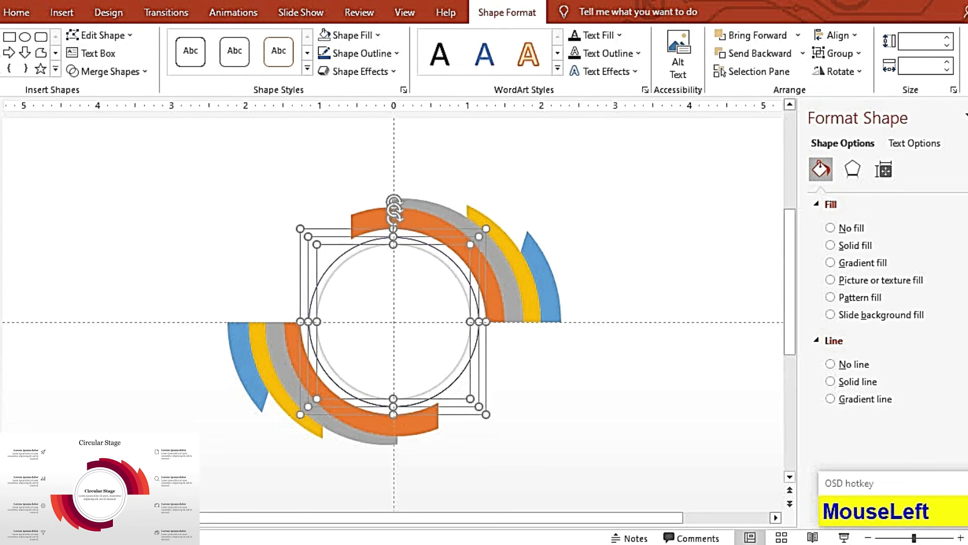
Group the circles and arc sets into one graphic with Ctrl+G
key(ctrl+g)
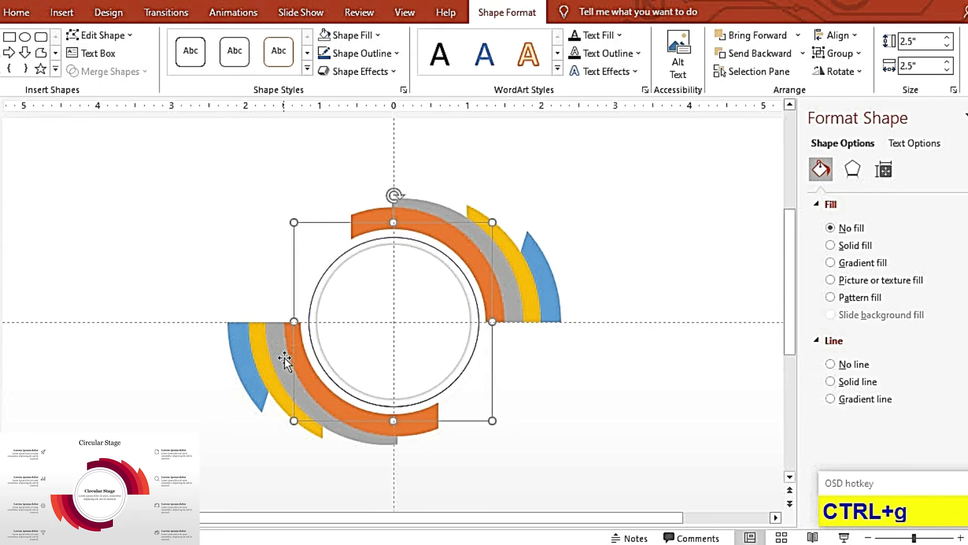
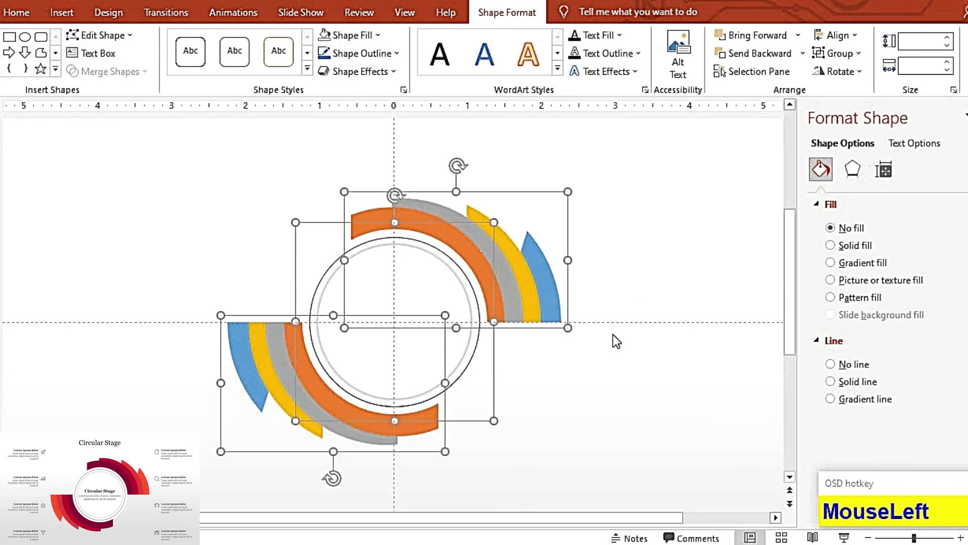
key(ctrl+g)
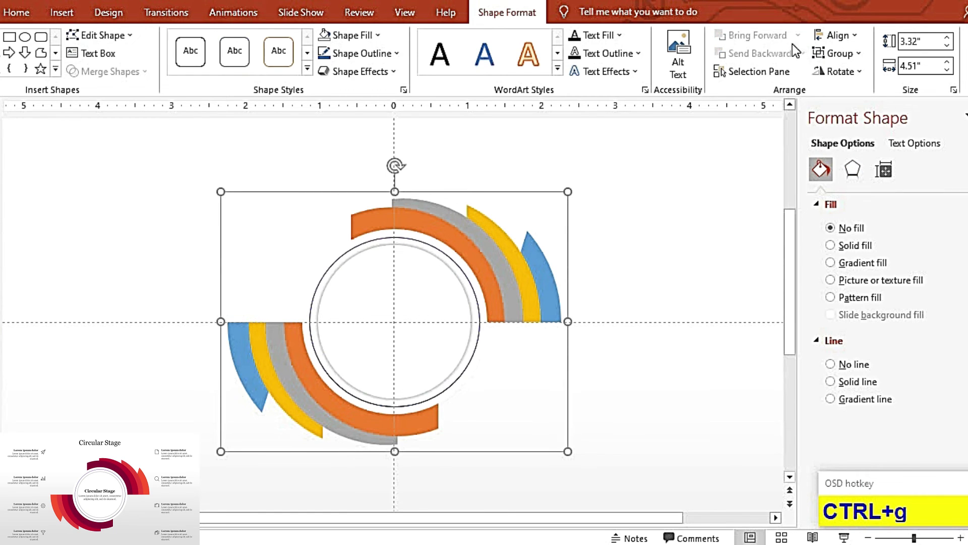
click(850, 45)
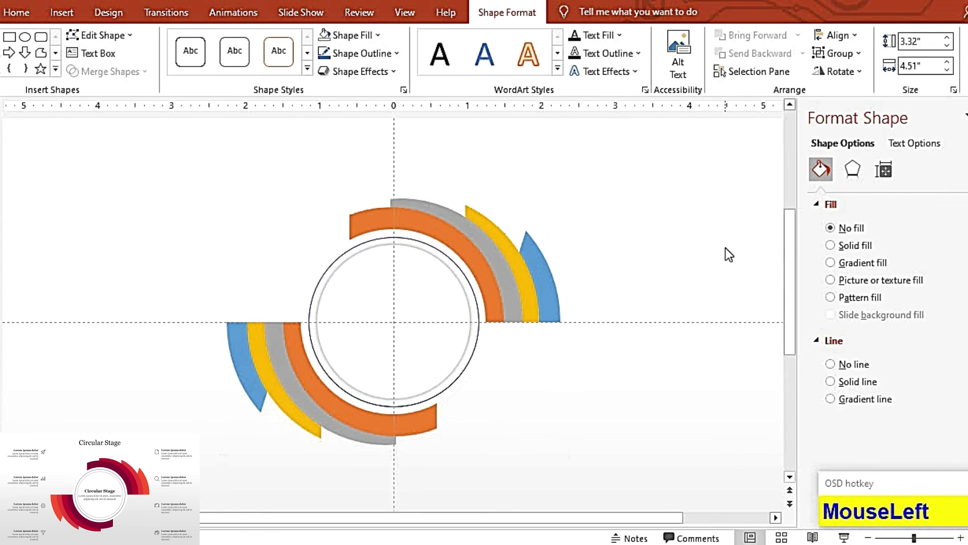
Enlarge the grouped arc graphic proportionally and move toward the Design options
key(shift+Up)
key(shift+Right)
key(shift+Up)
key(shift+Right)
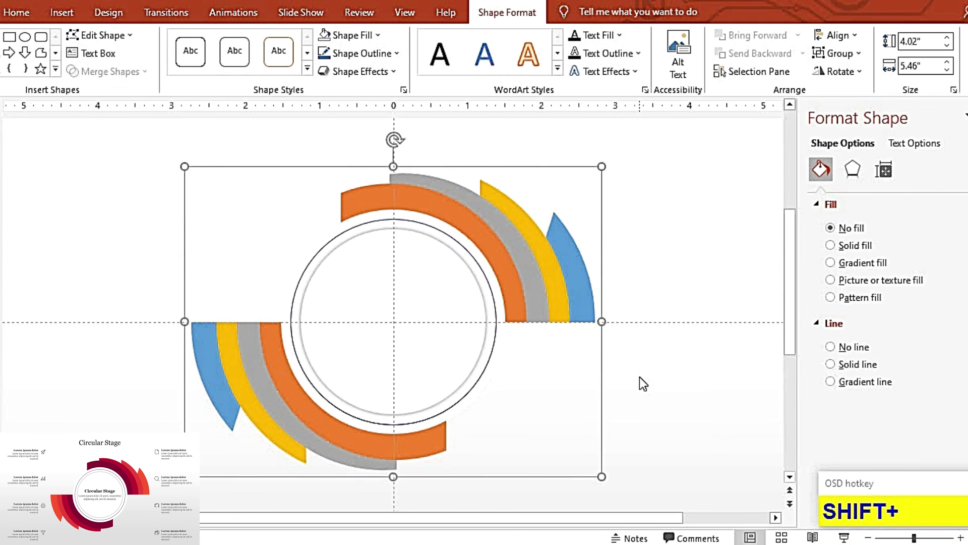
key(F9)
click(109, 29)
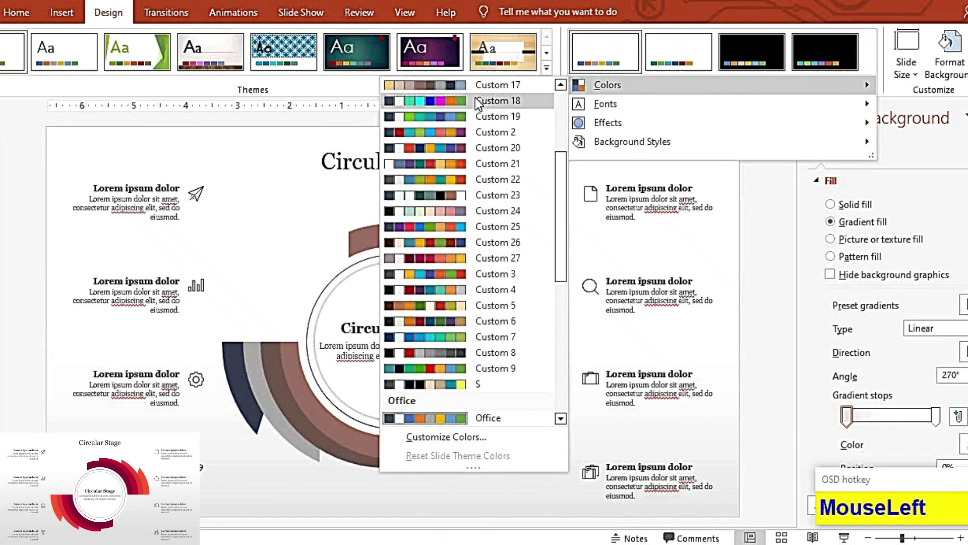
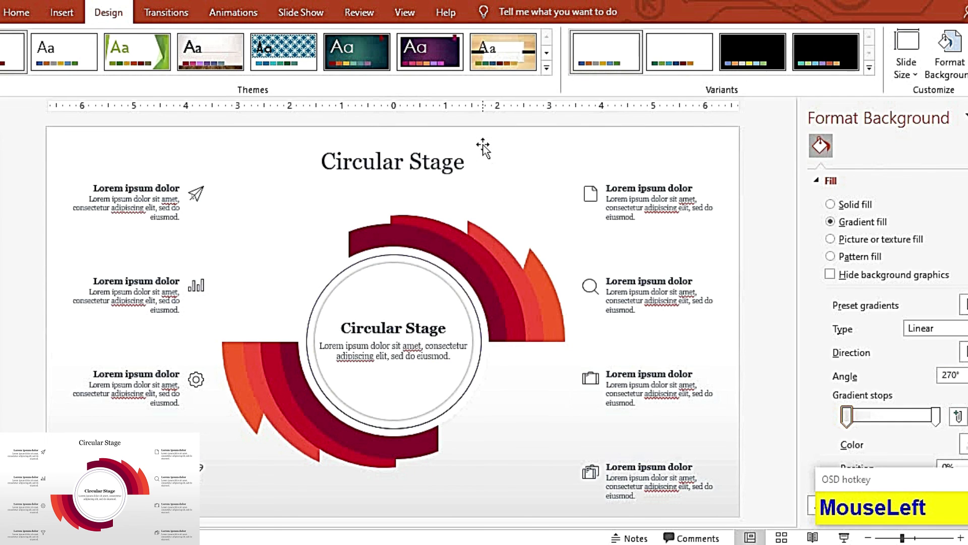
Apply the red custom colour palette and play the Circular Stage slide full screen
key(F9)
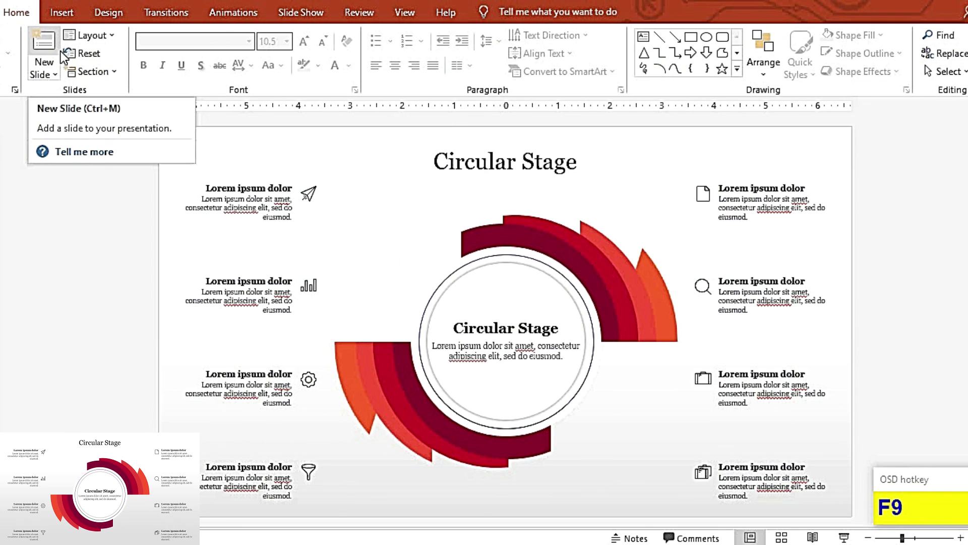
key(F5)
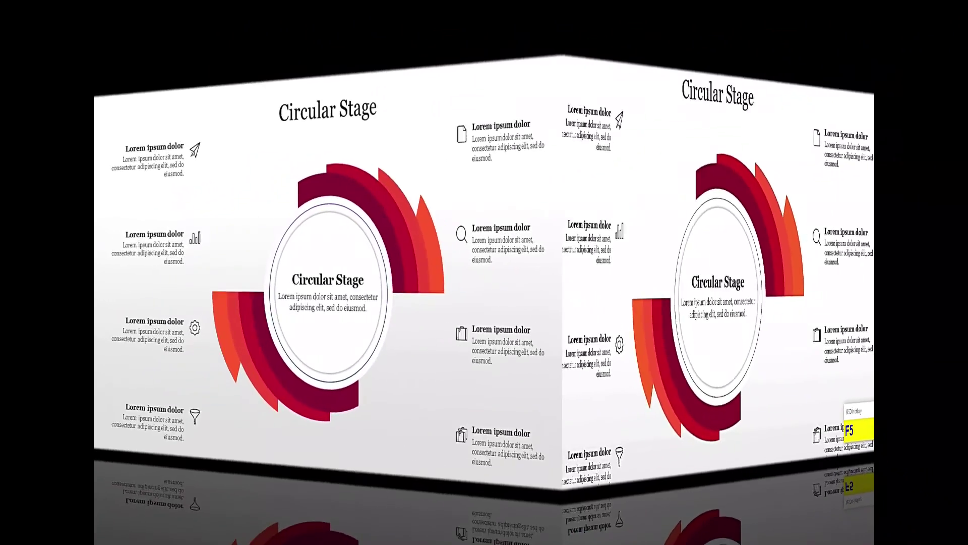